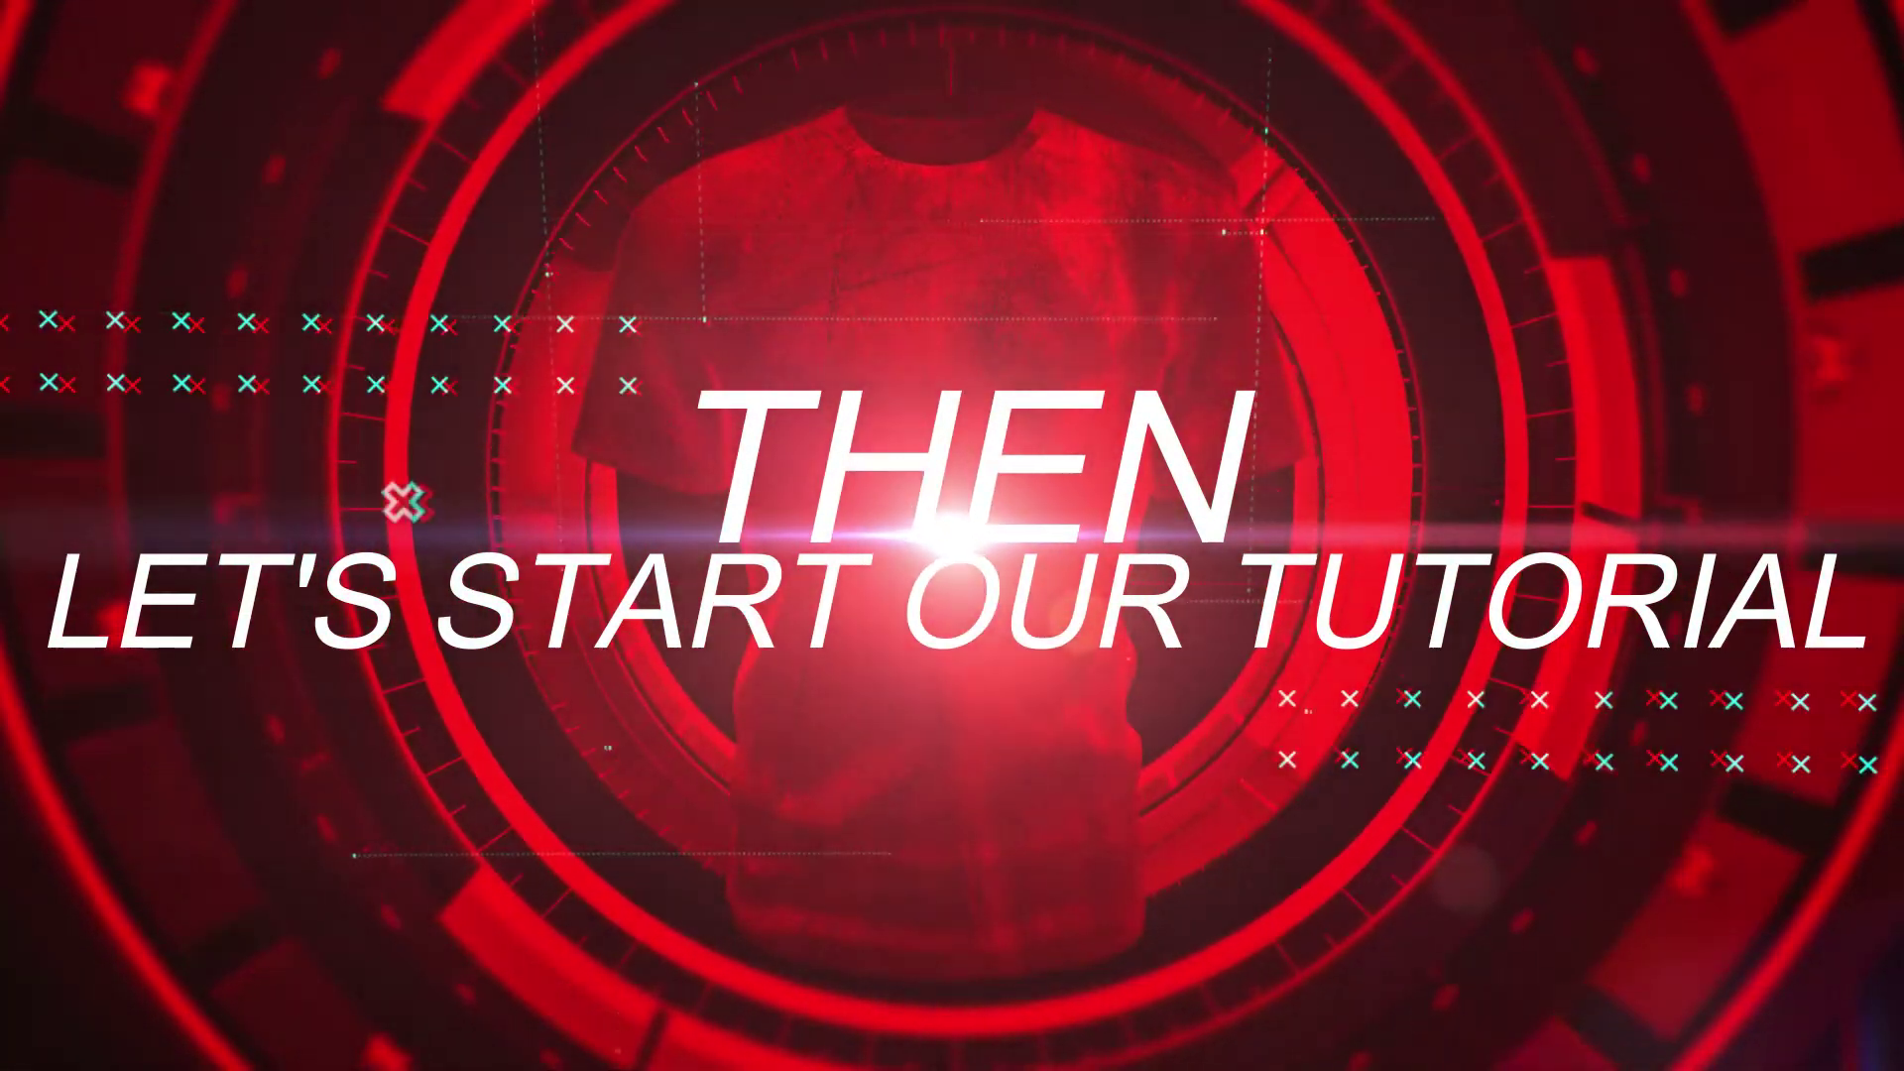
- Extract Training Ground.zip here and open the resulting folder with the .obj, .mtl and Used Pictures
click(528, 365)
right_click(493, 364)
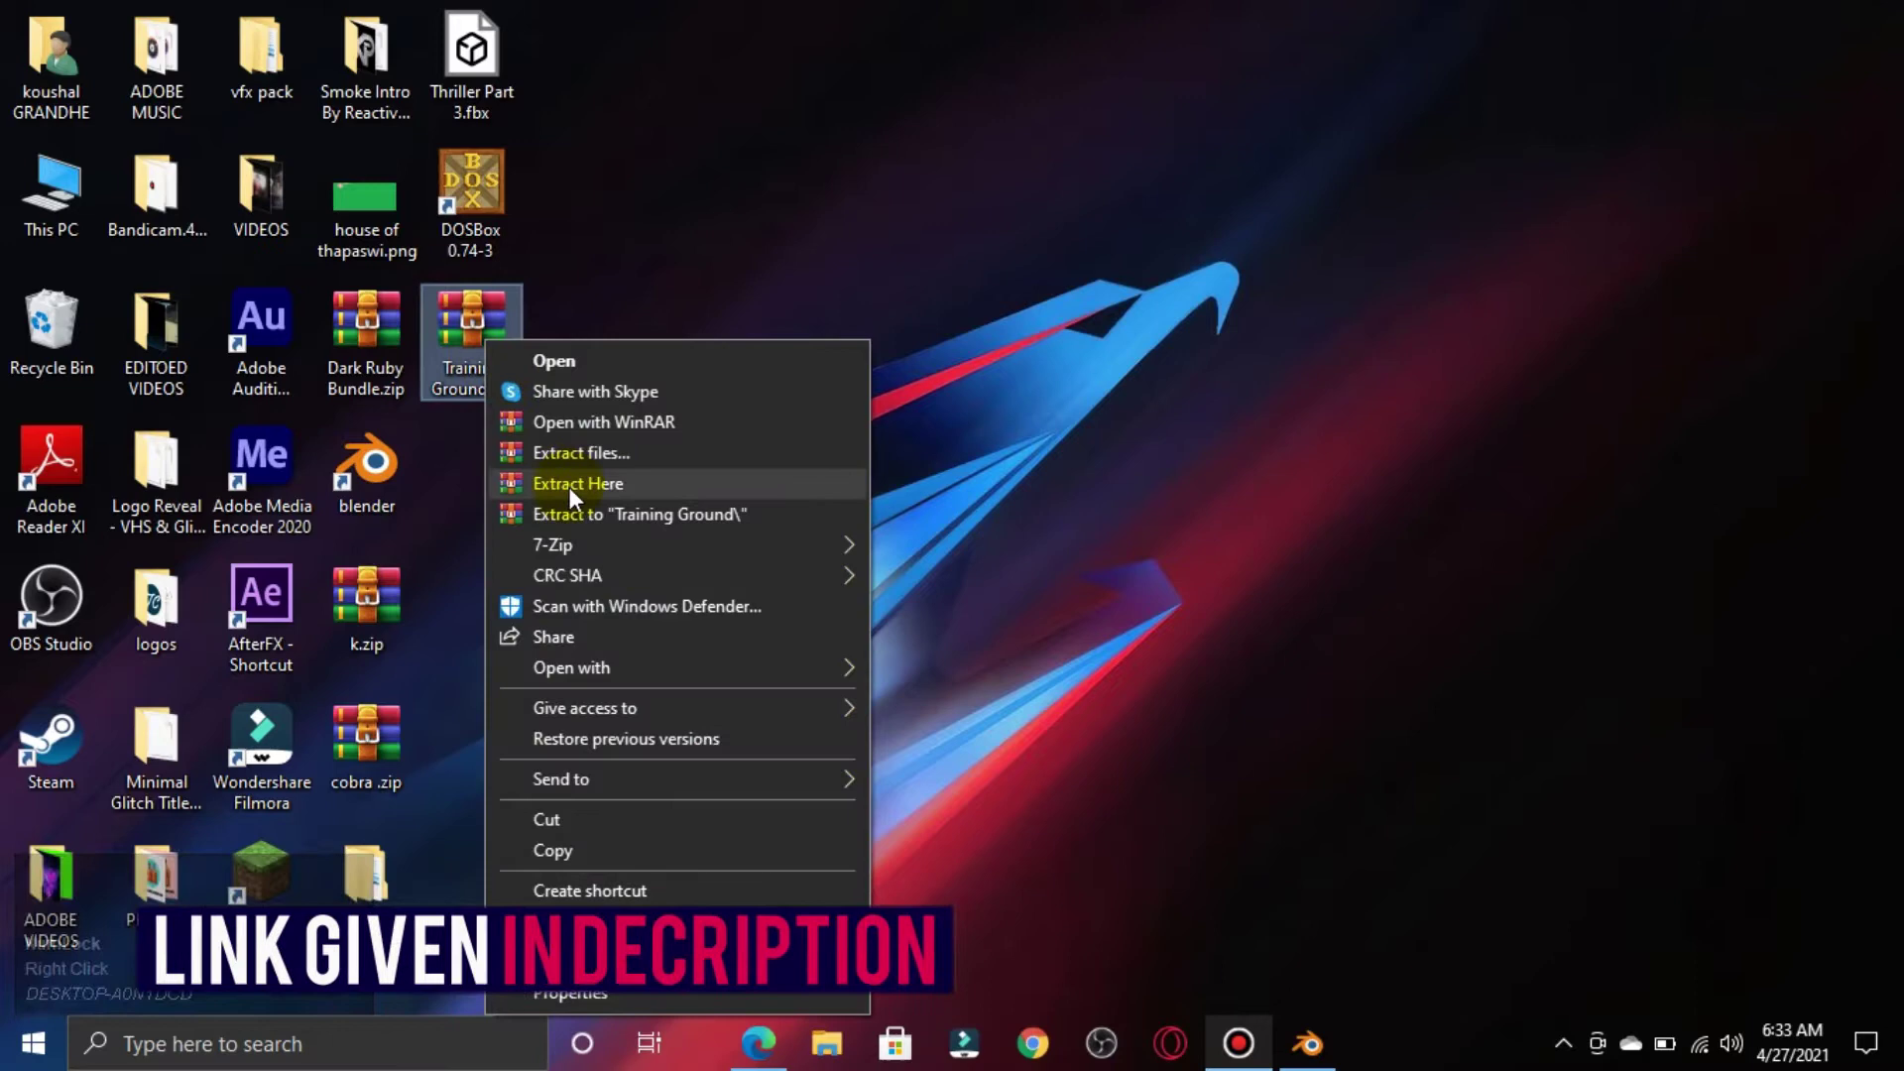
click(573, 497)
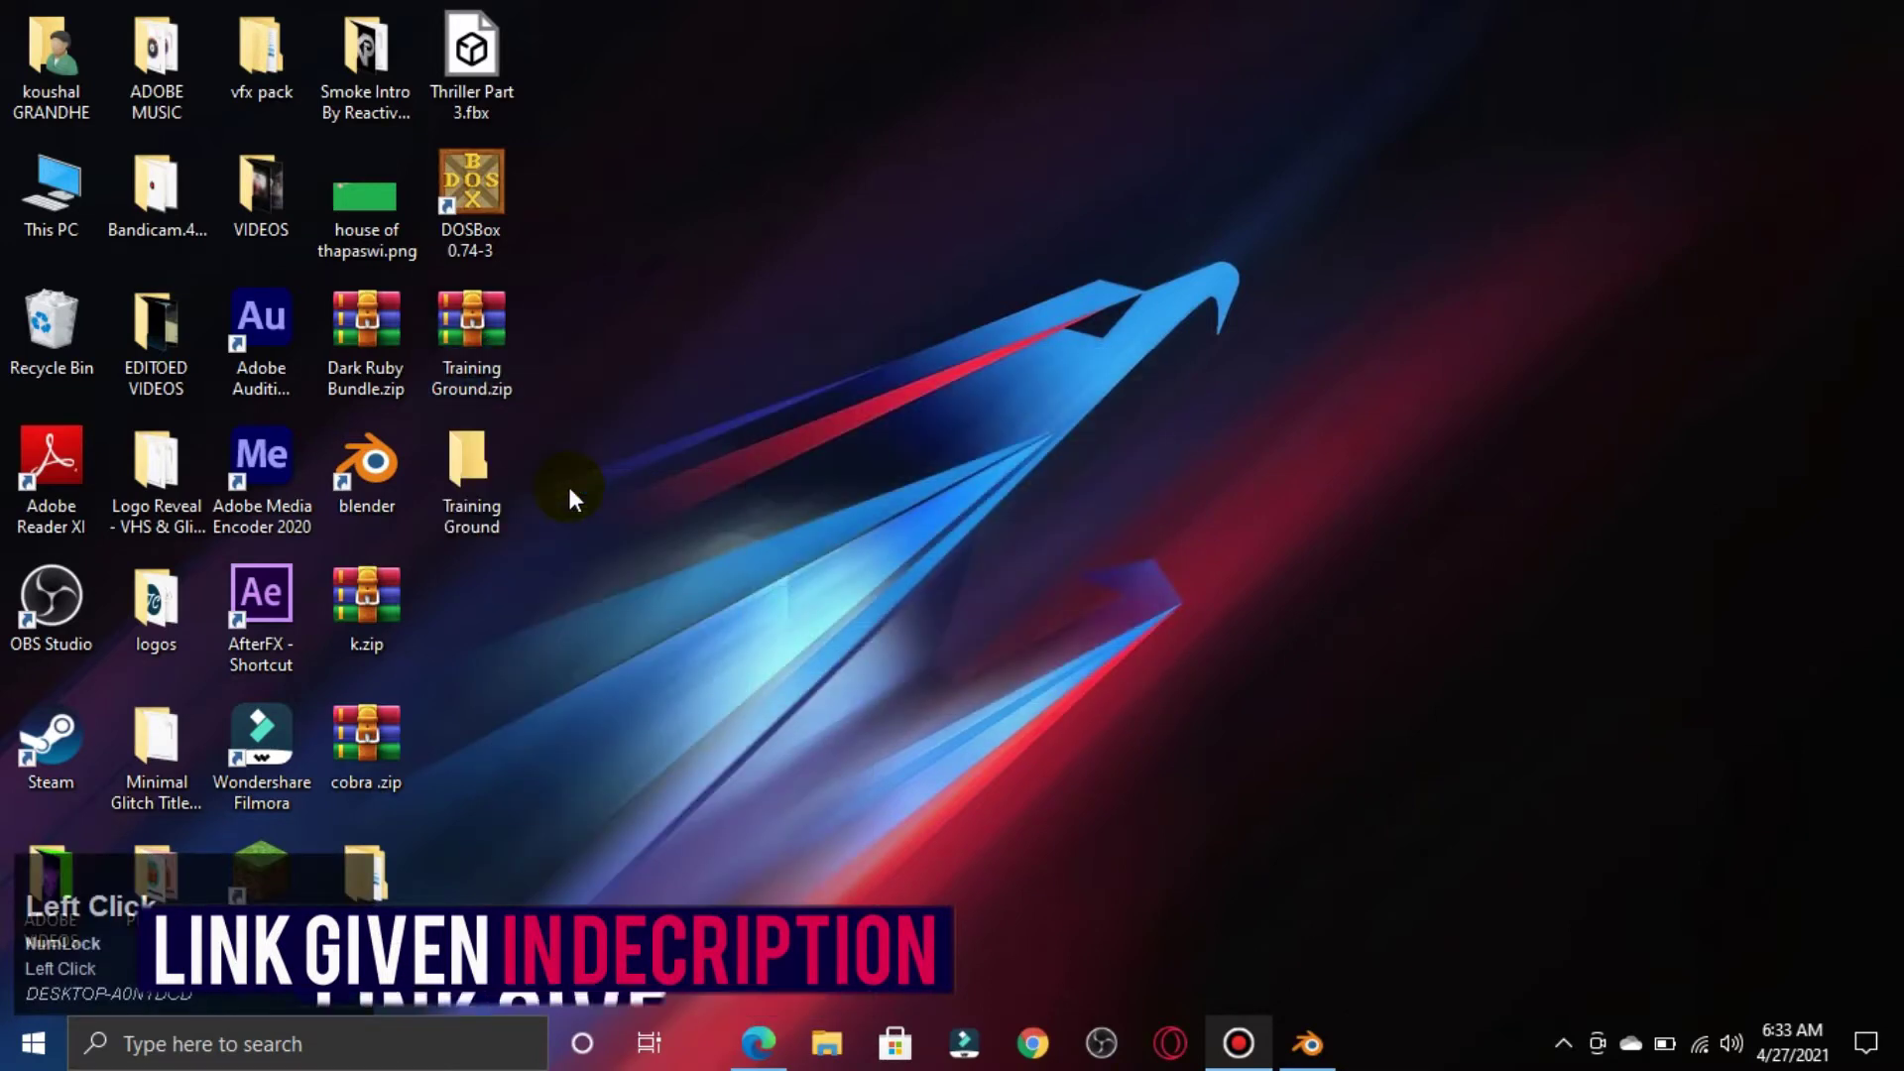
click(481, 507)
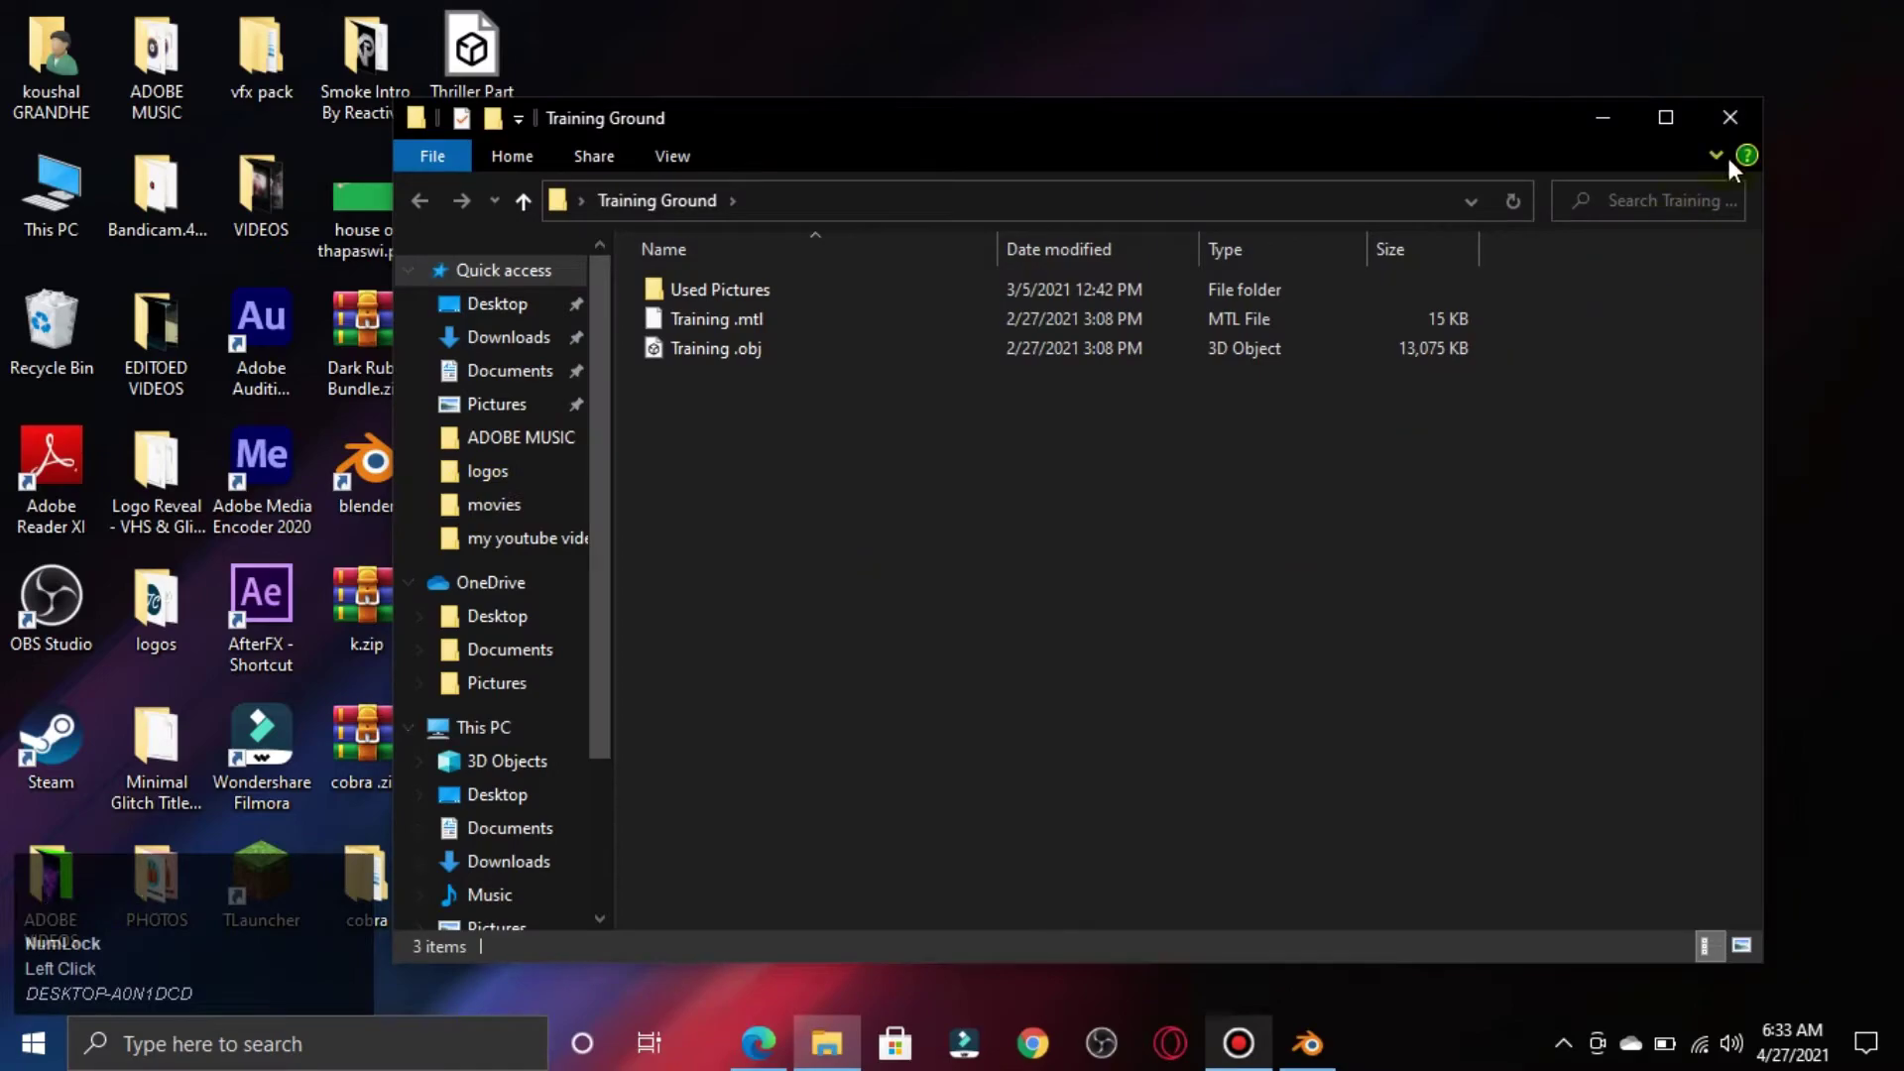
click(1770, 125)
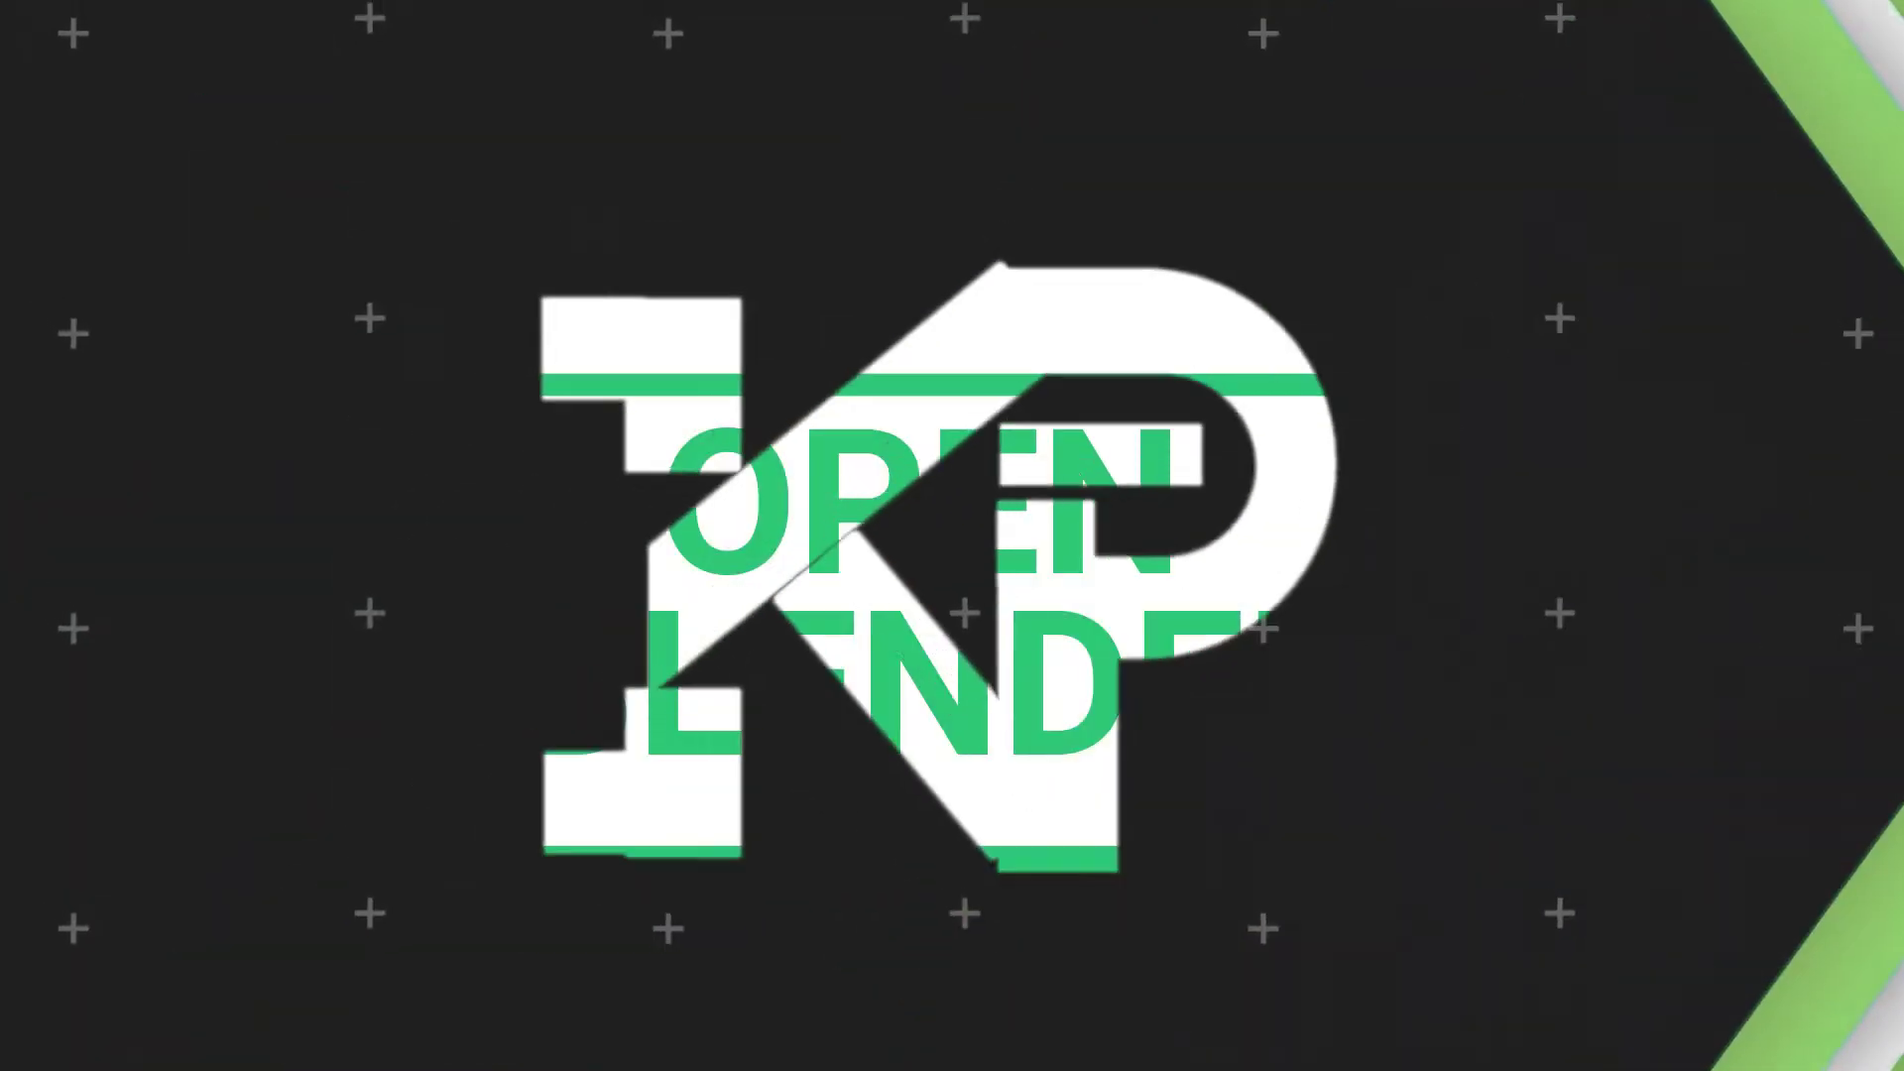
- Launch Blender and delete the default cube from the scene
double_click(985, 674)
right_click(840, 537)
click(773, 562)
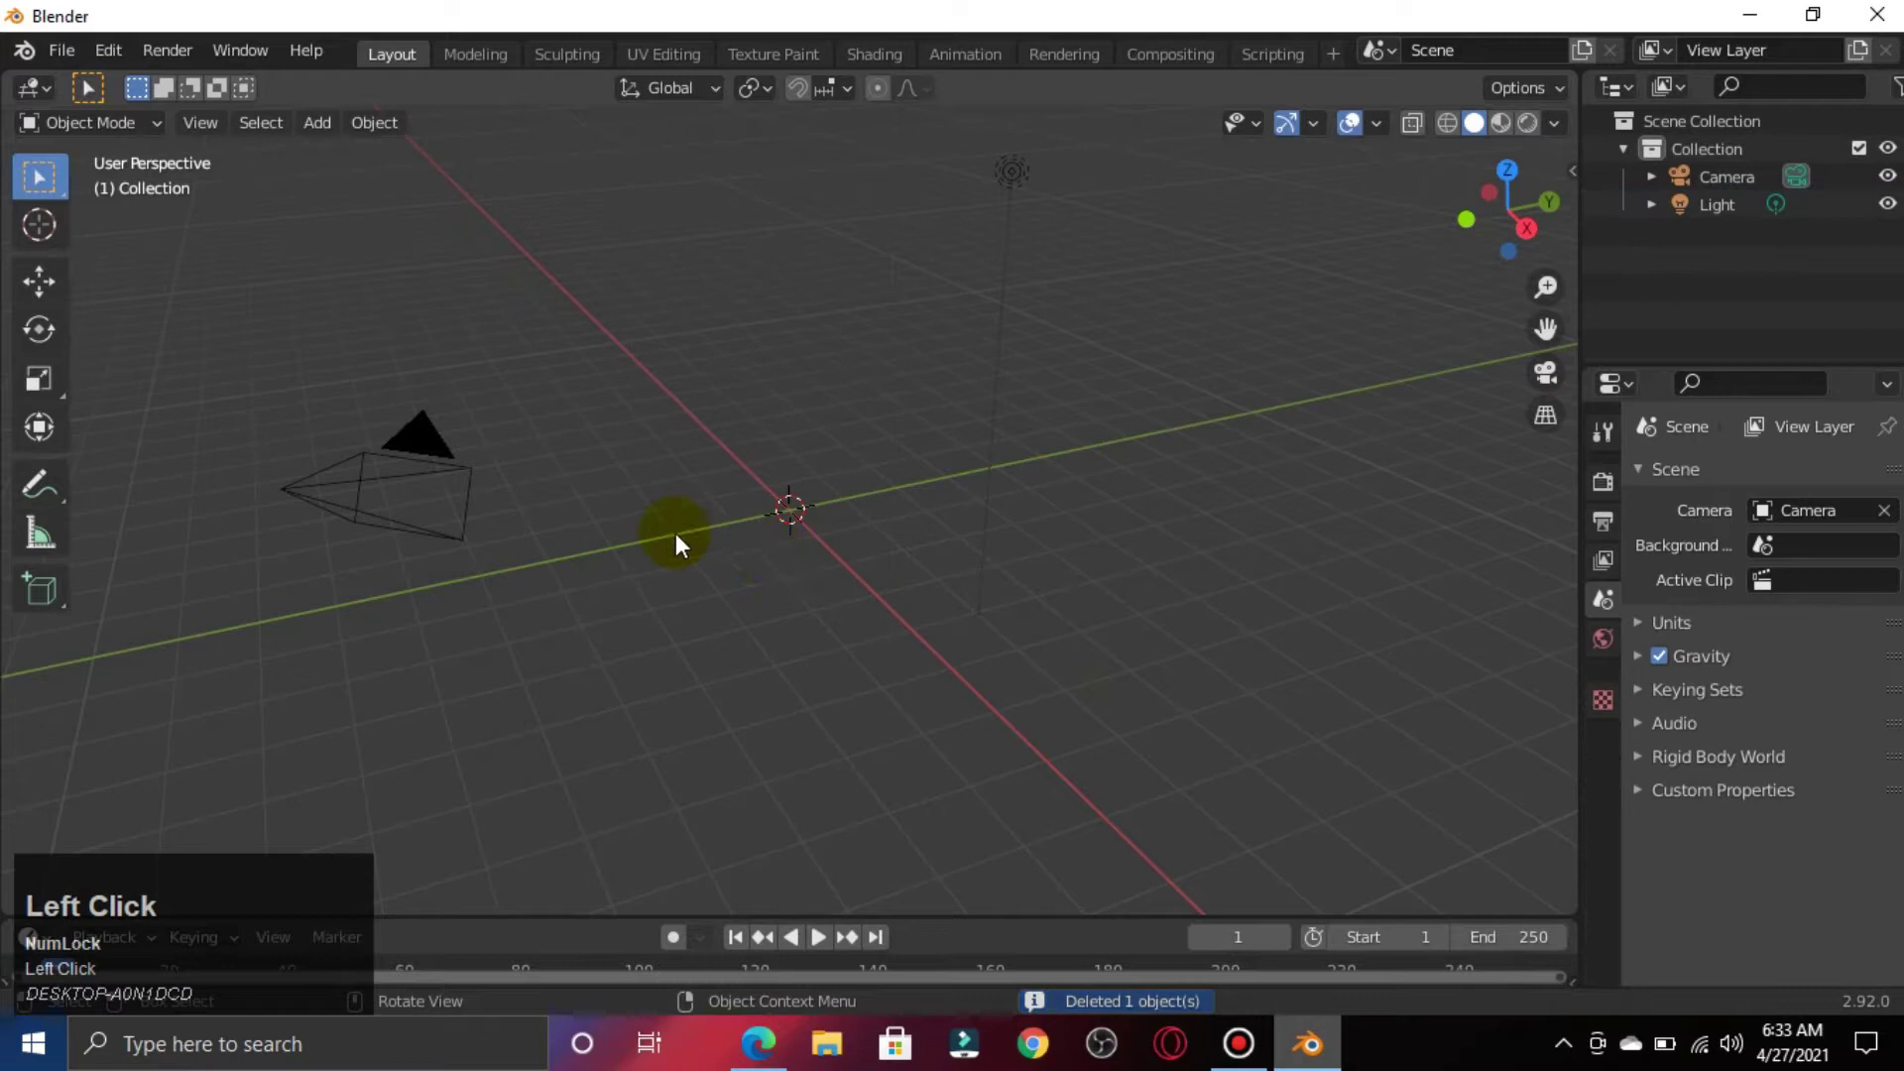
- Import Training .obj from Desktop > Training Ground as a Wavefront OBJ
click(74, 56)
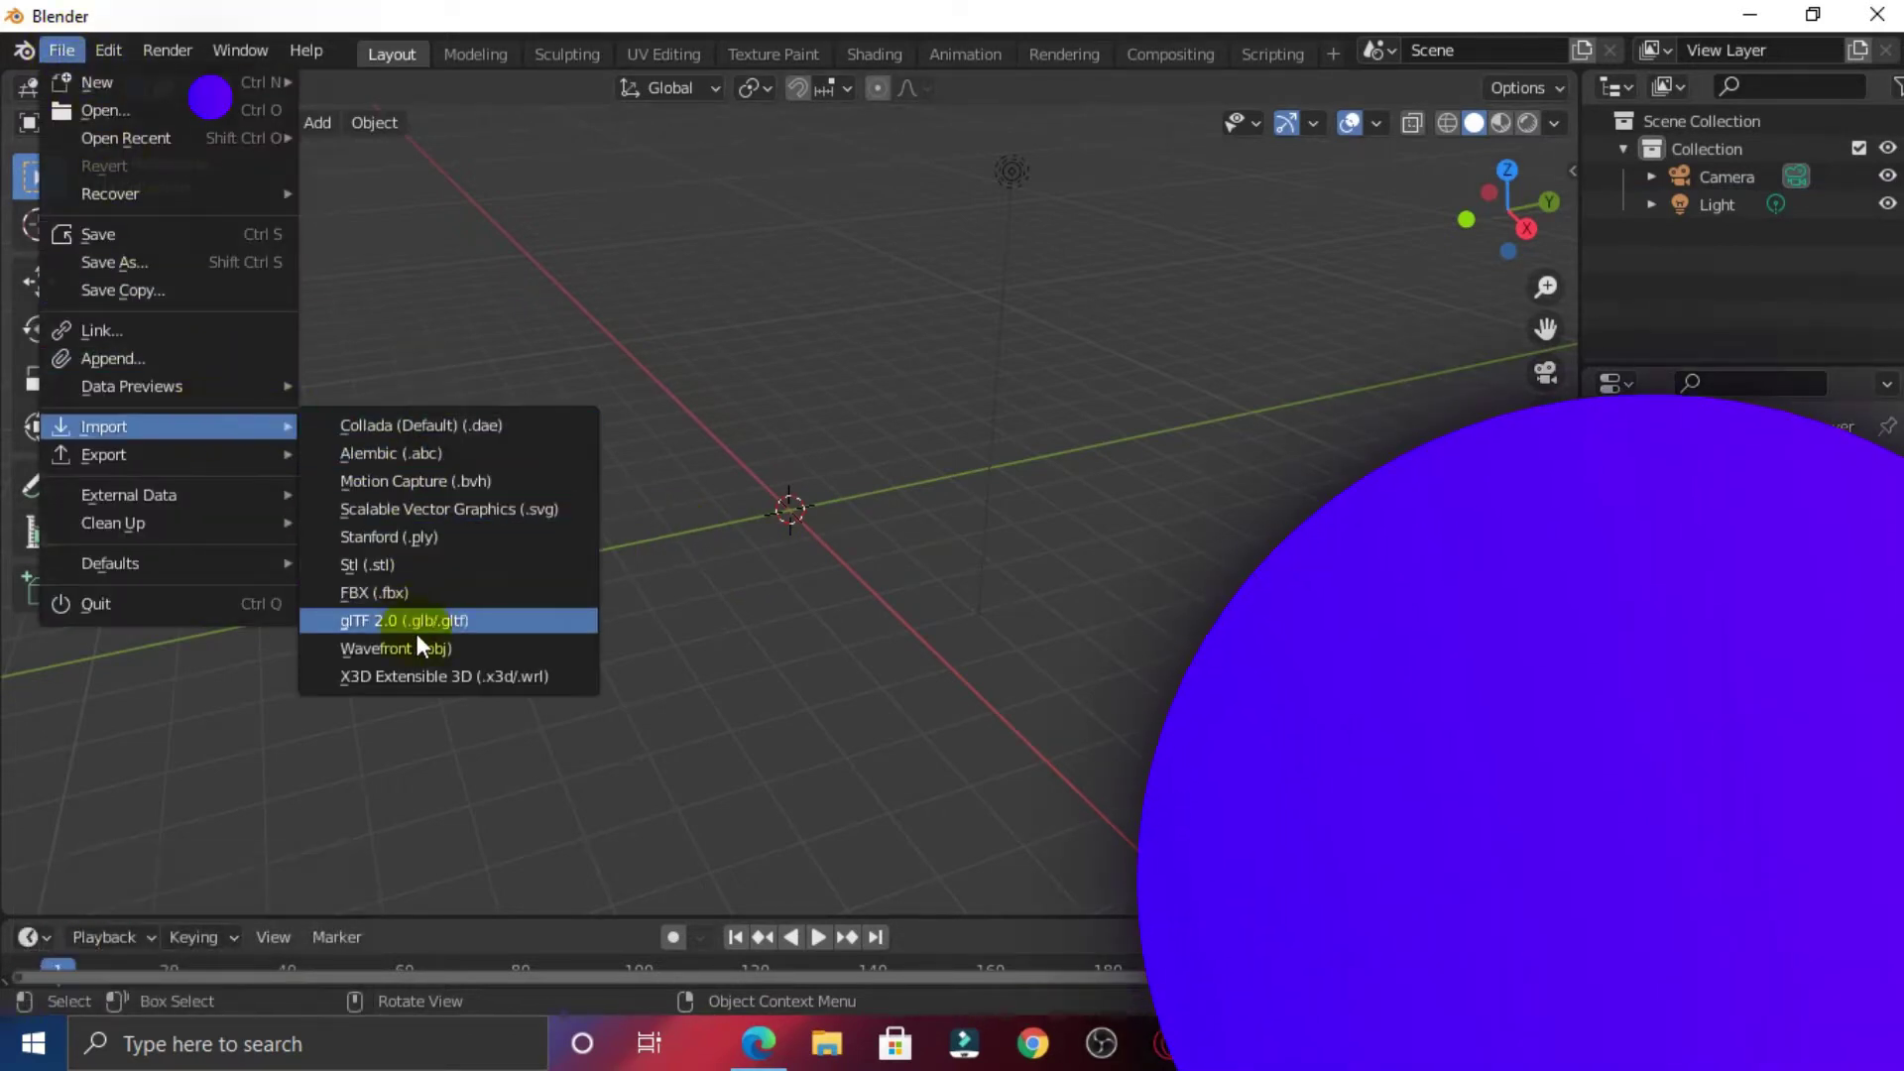
click(420, 658)
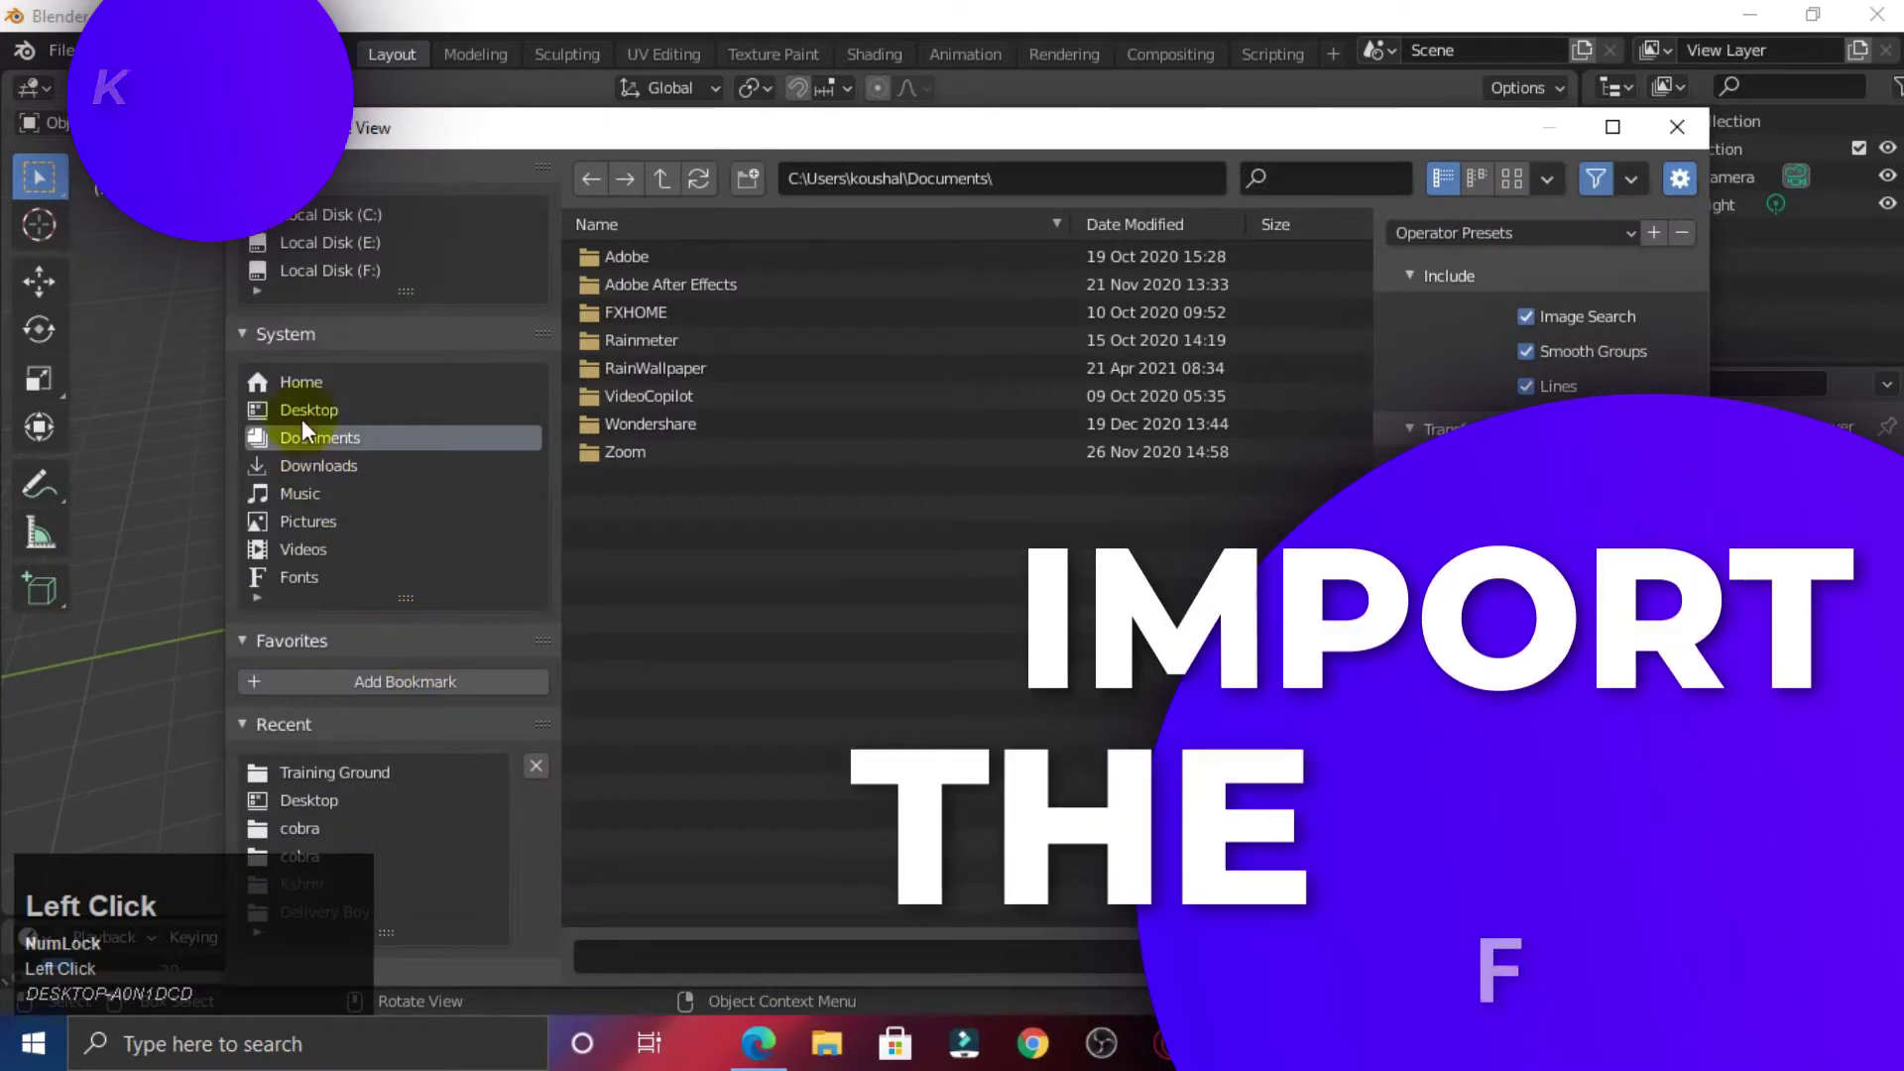
click(312, 413)
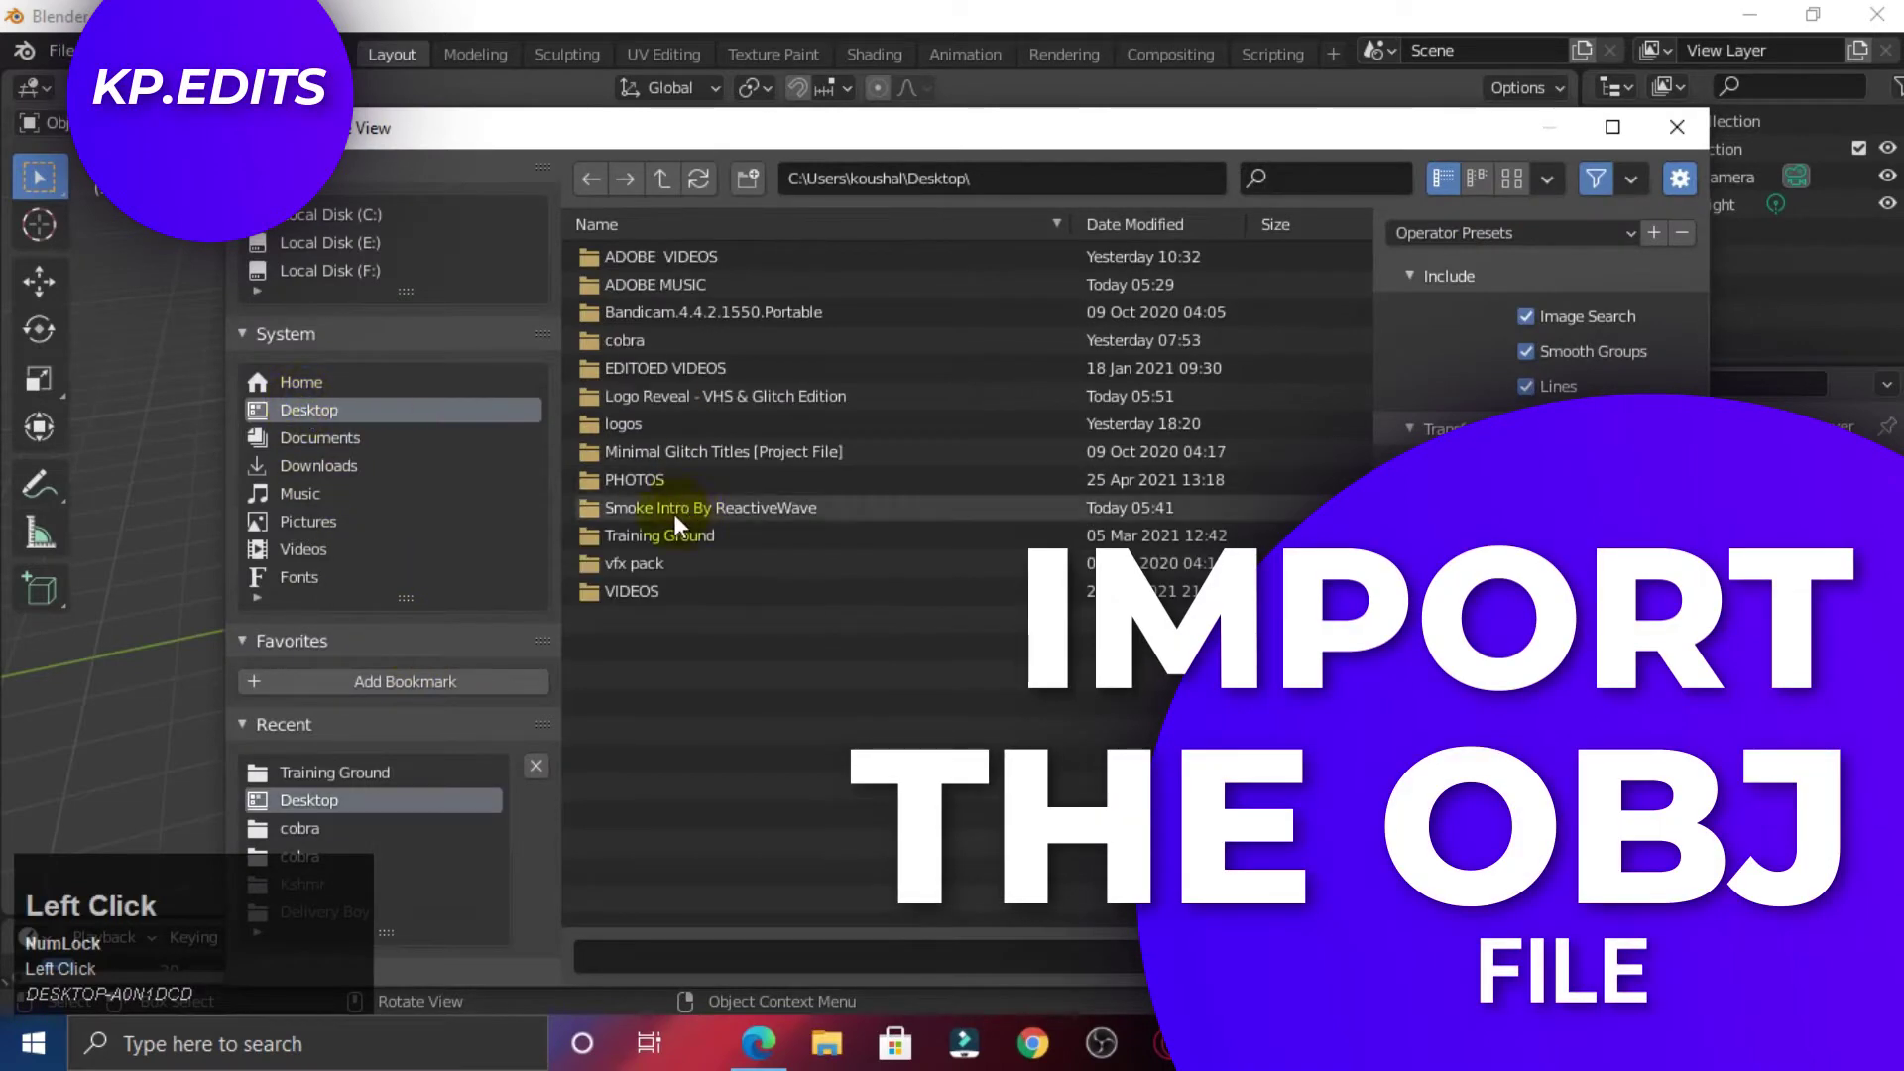
click(668, 542)
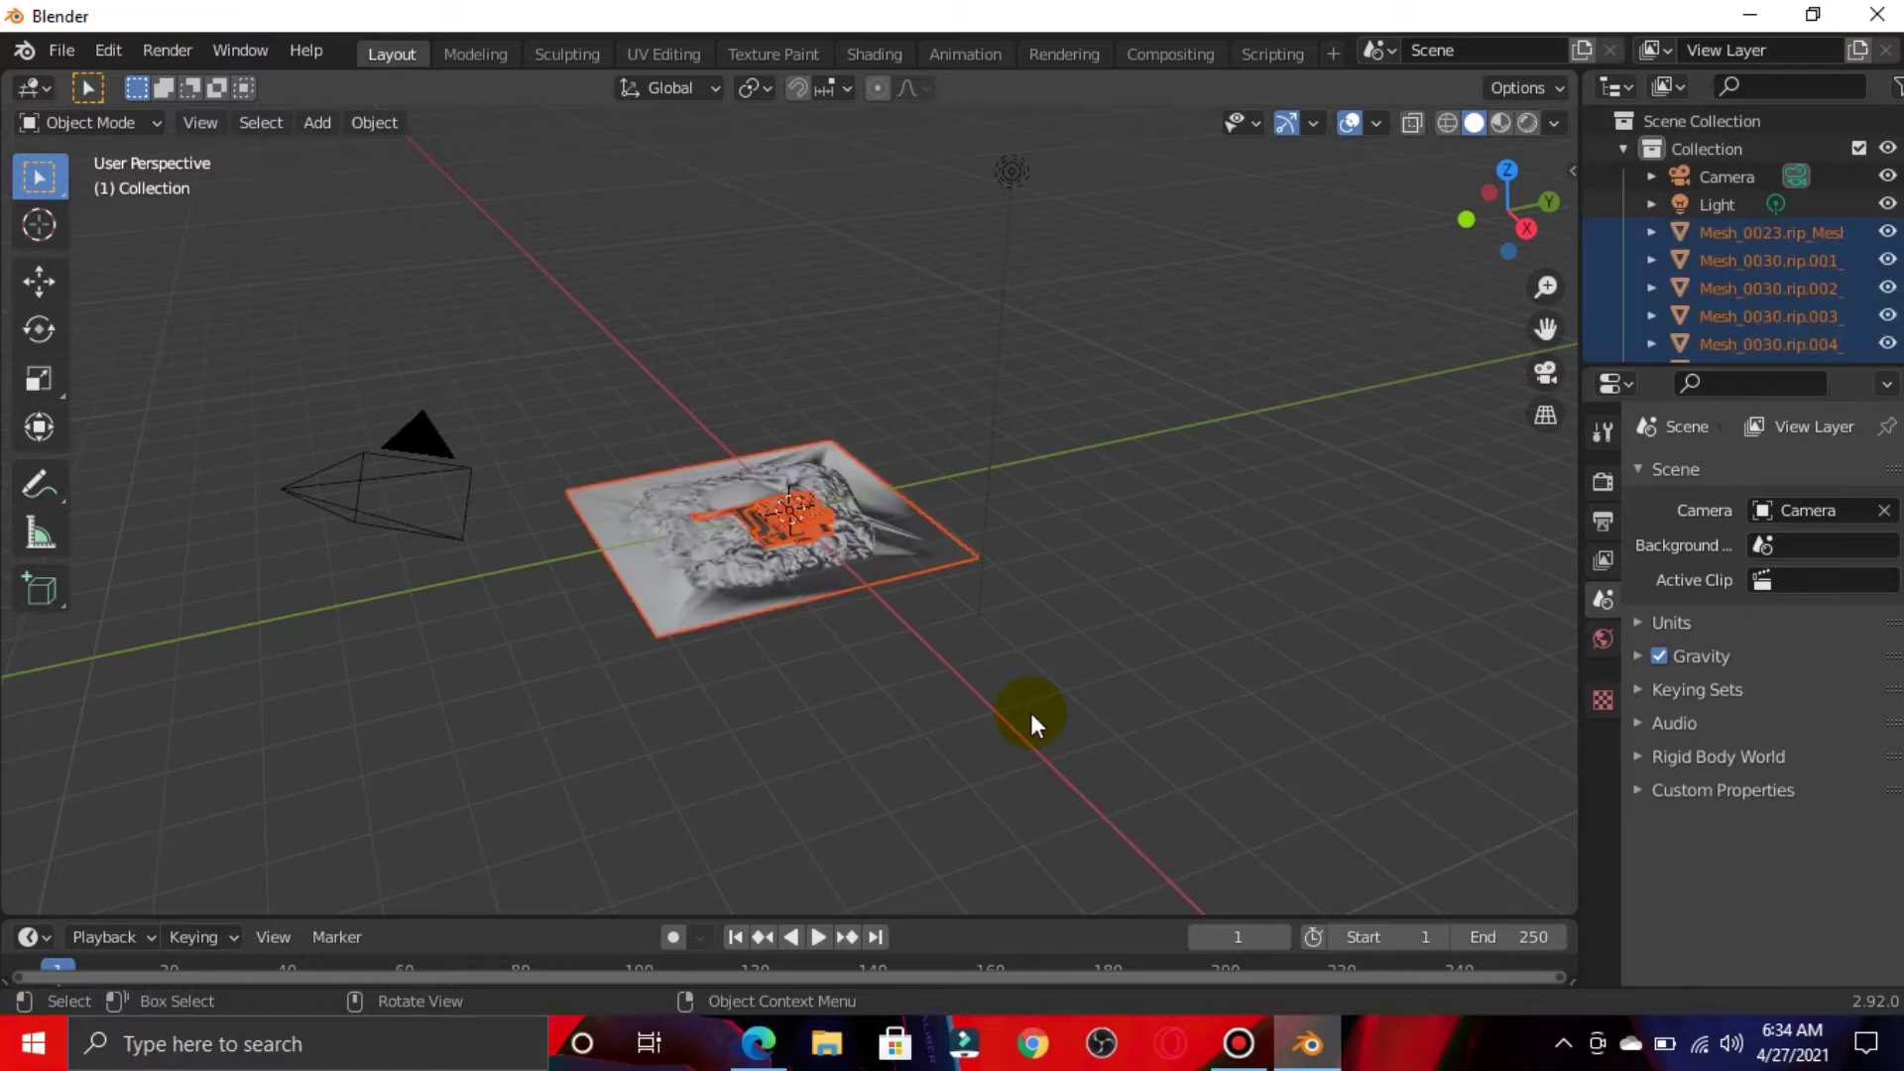
- Frame and zoom into the map, then show it in Material Preview viewport shading
key(ctrl+Num_Lock)
key(ctrl+=)
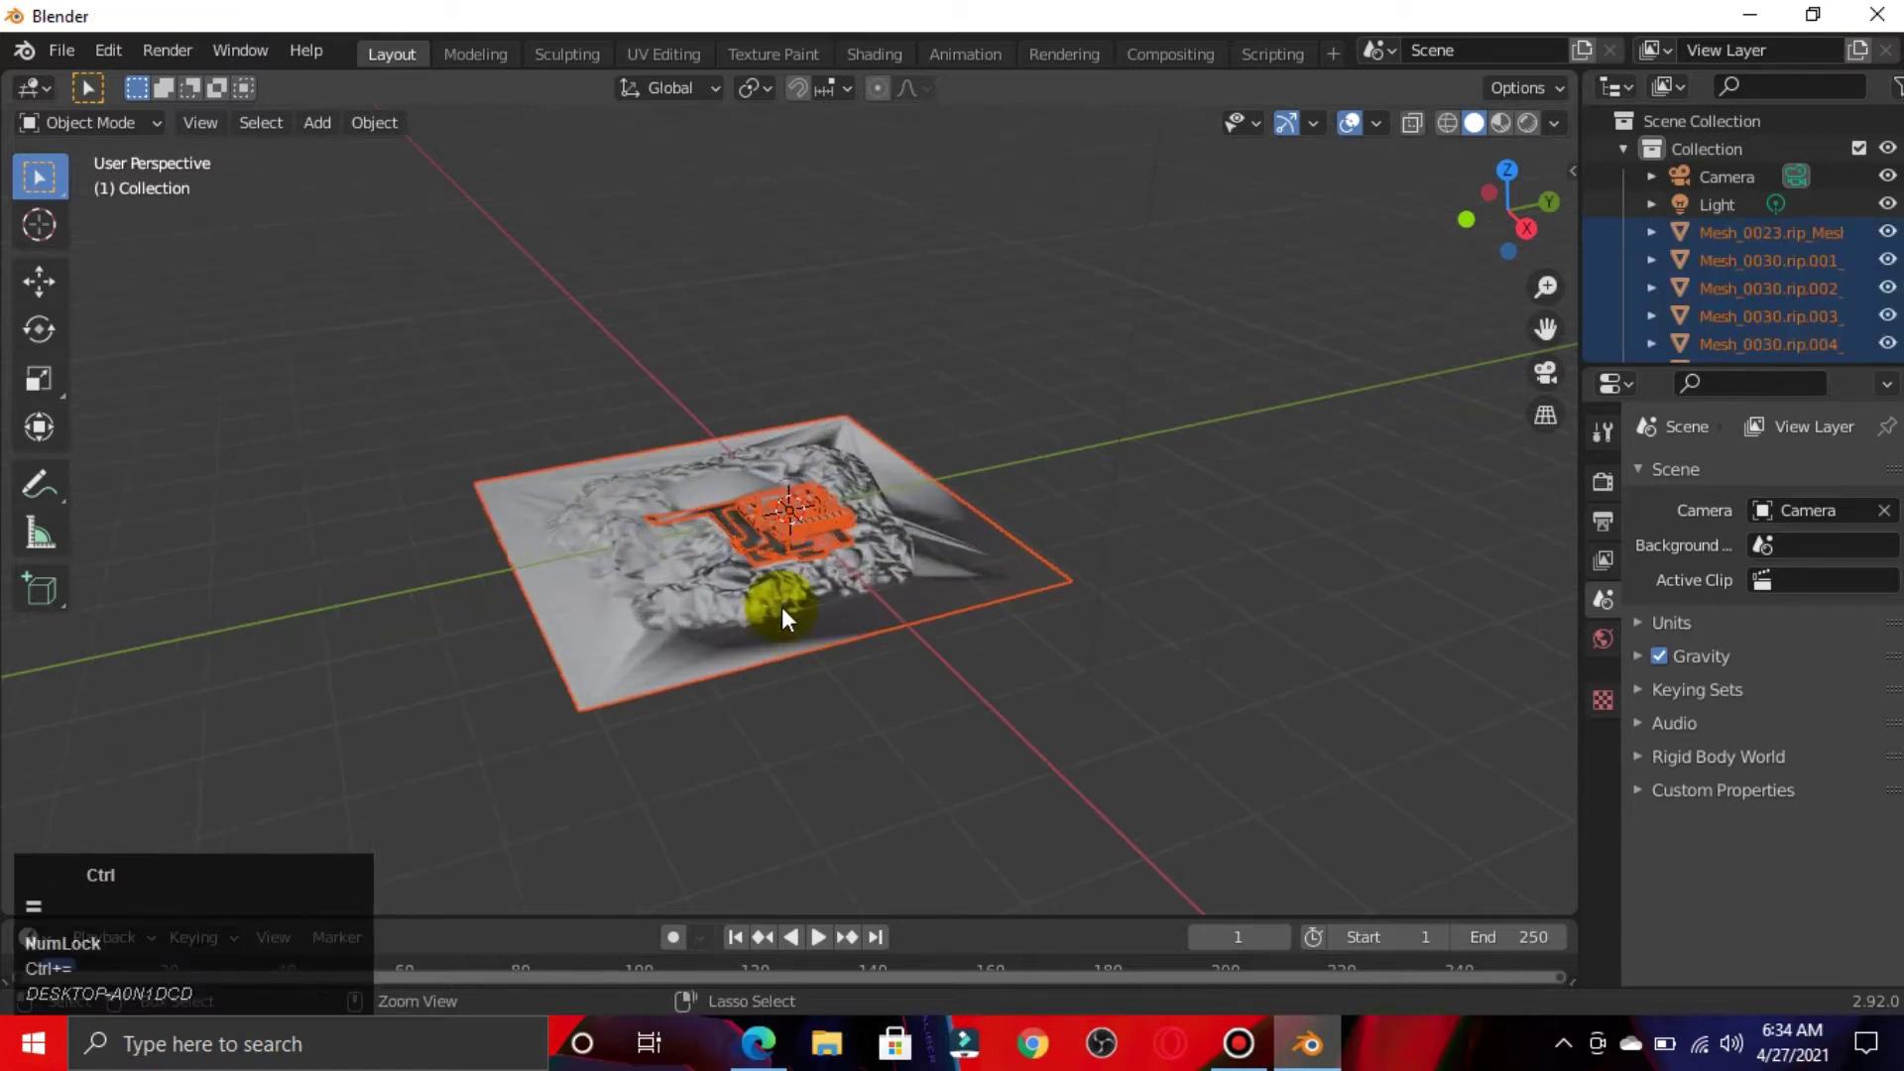
key(ctrl+-)
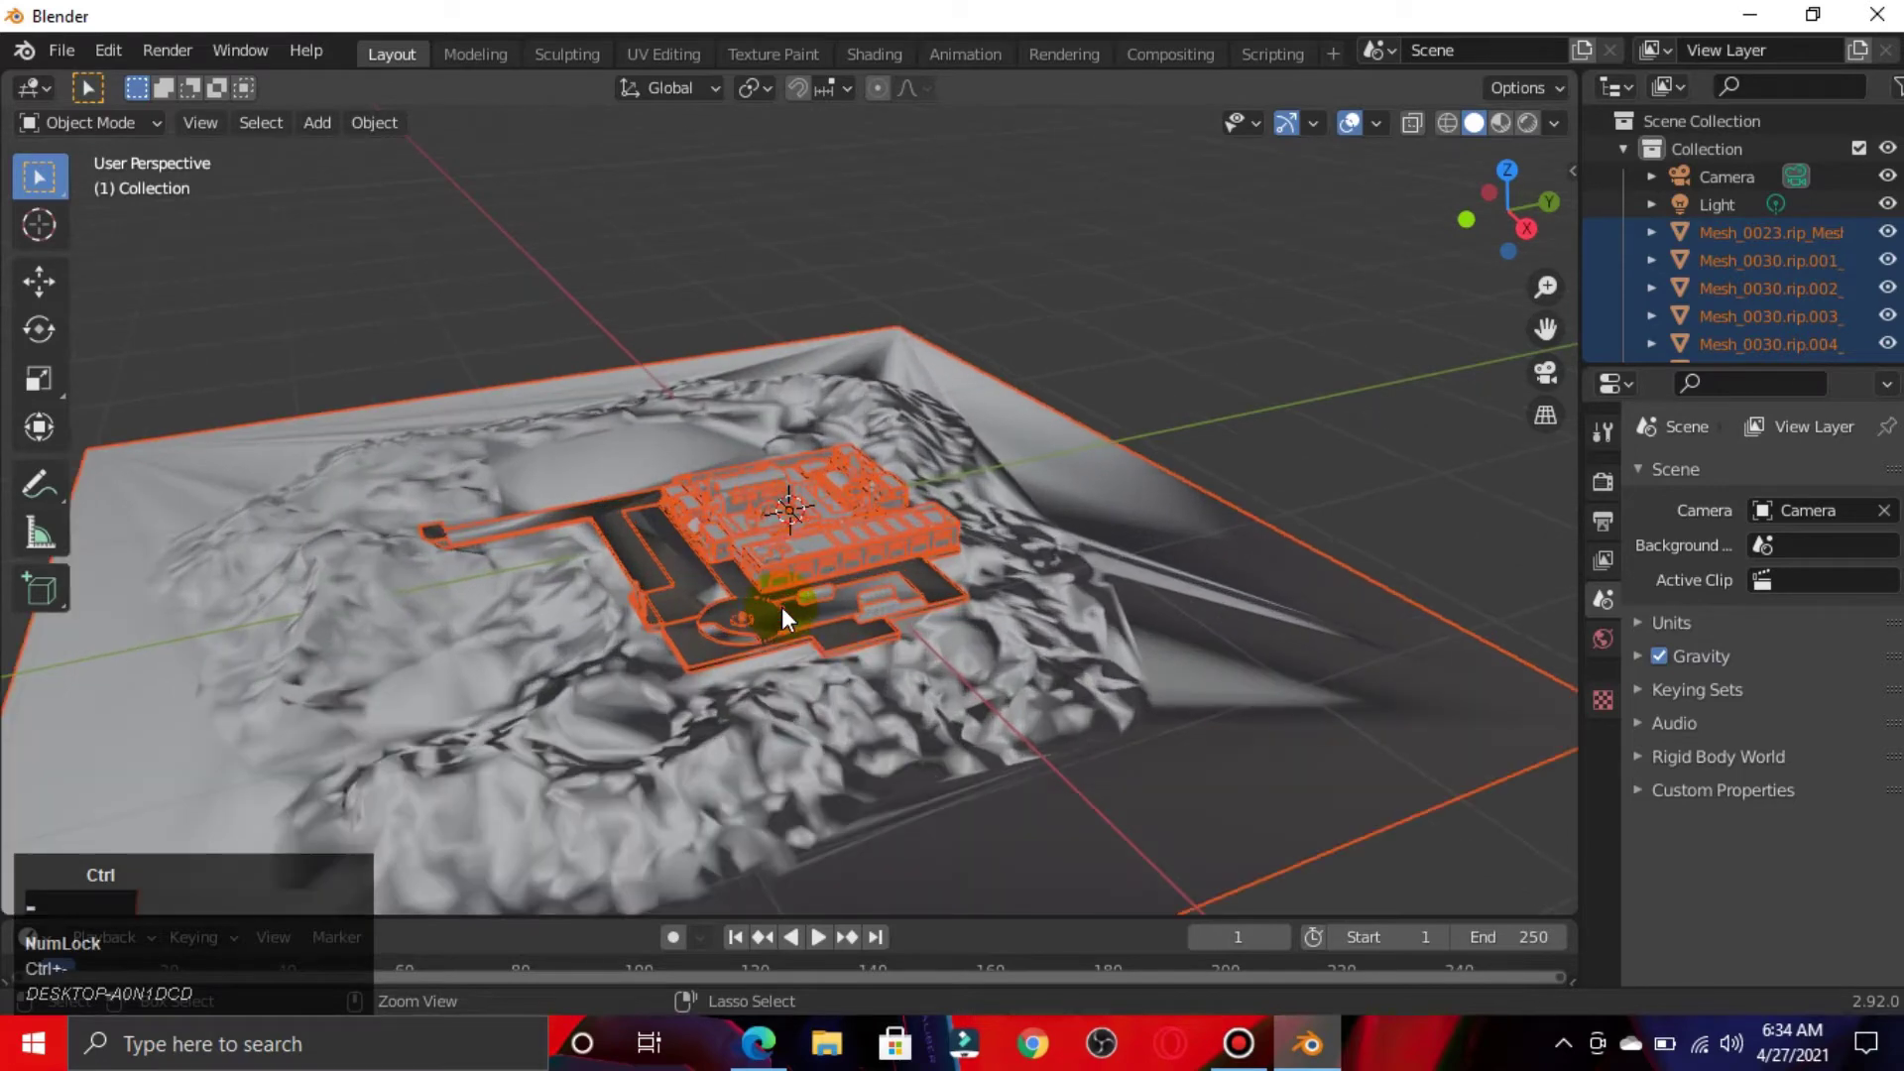
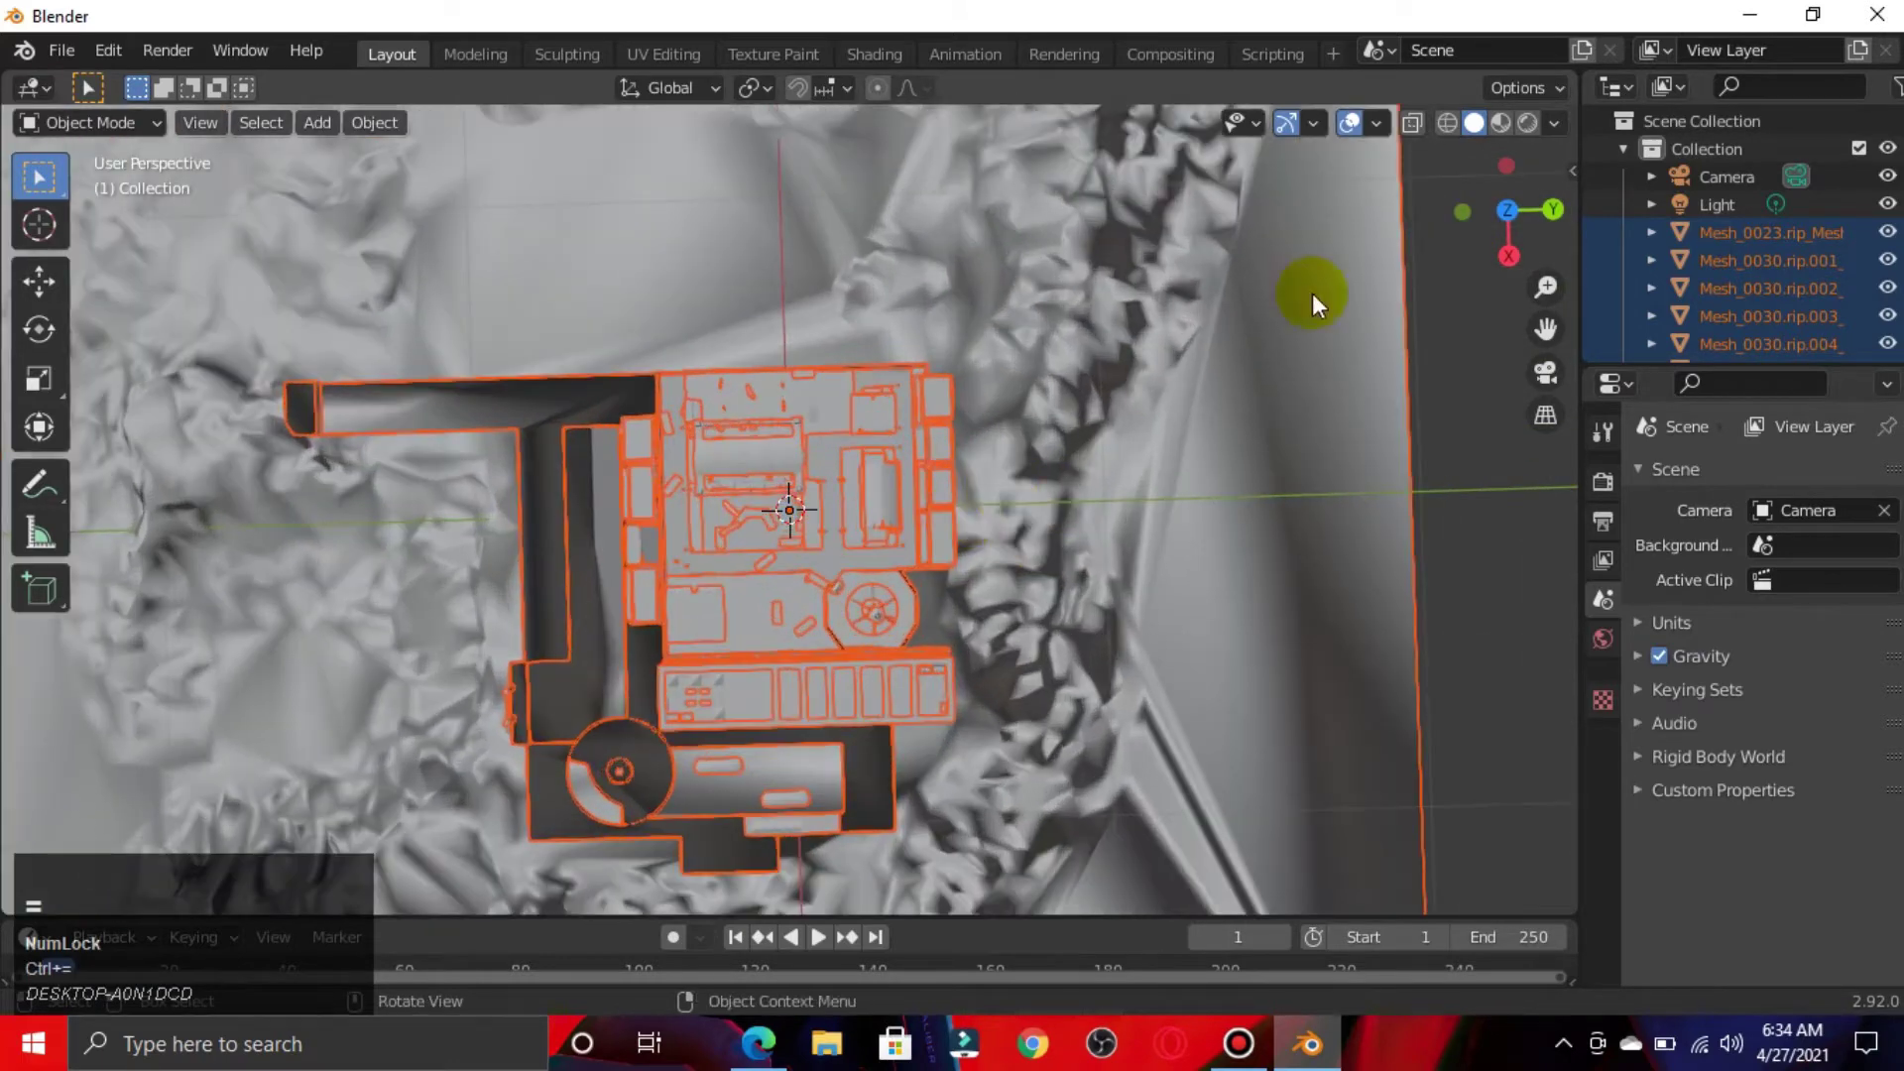
click(1518, 136)
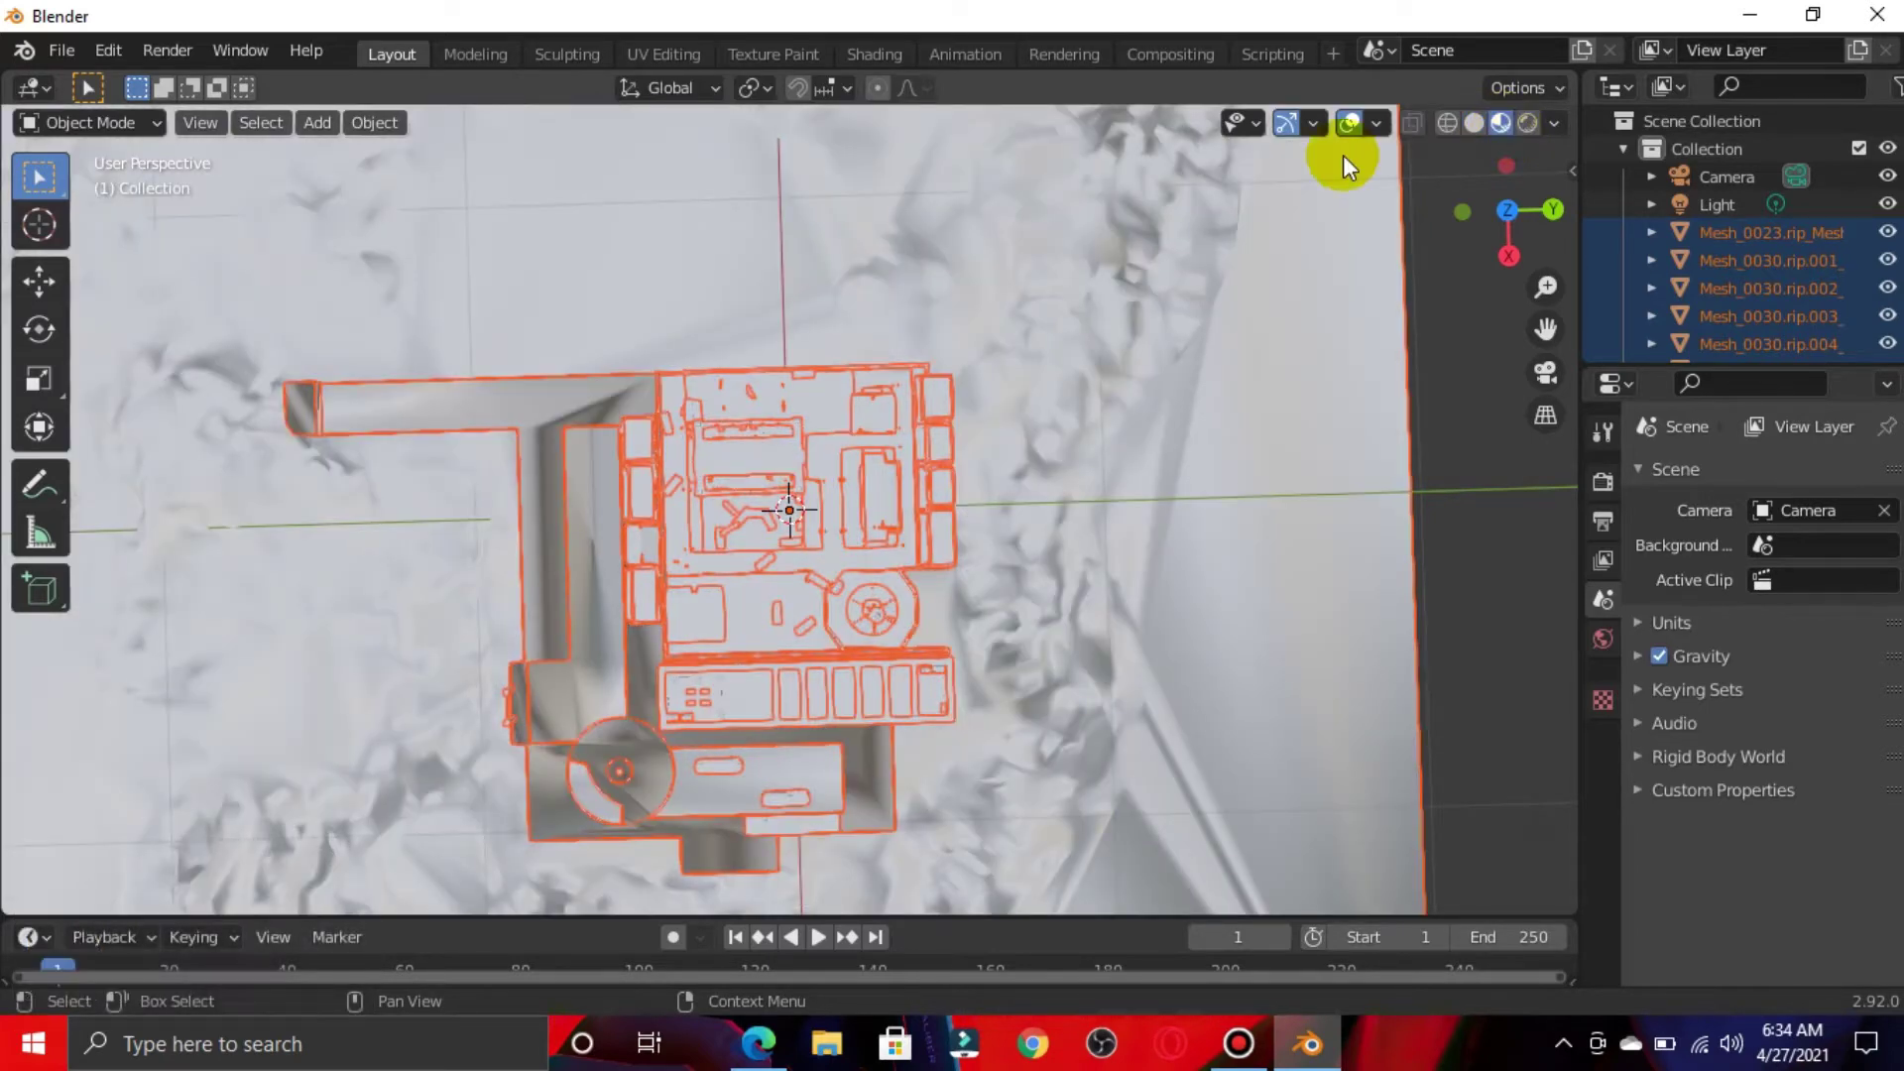
- Zoom in on the building complex to inspect its loaded image textures
click(1472, 558)
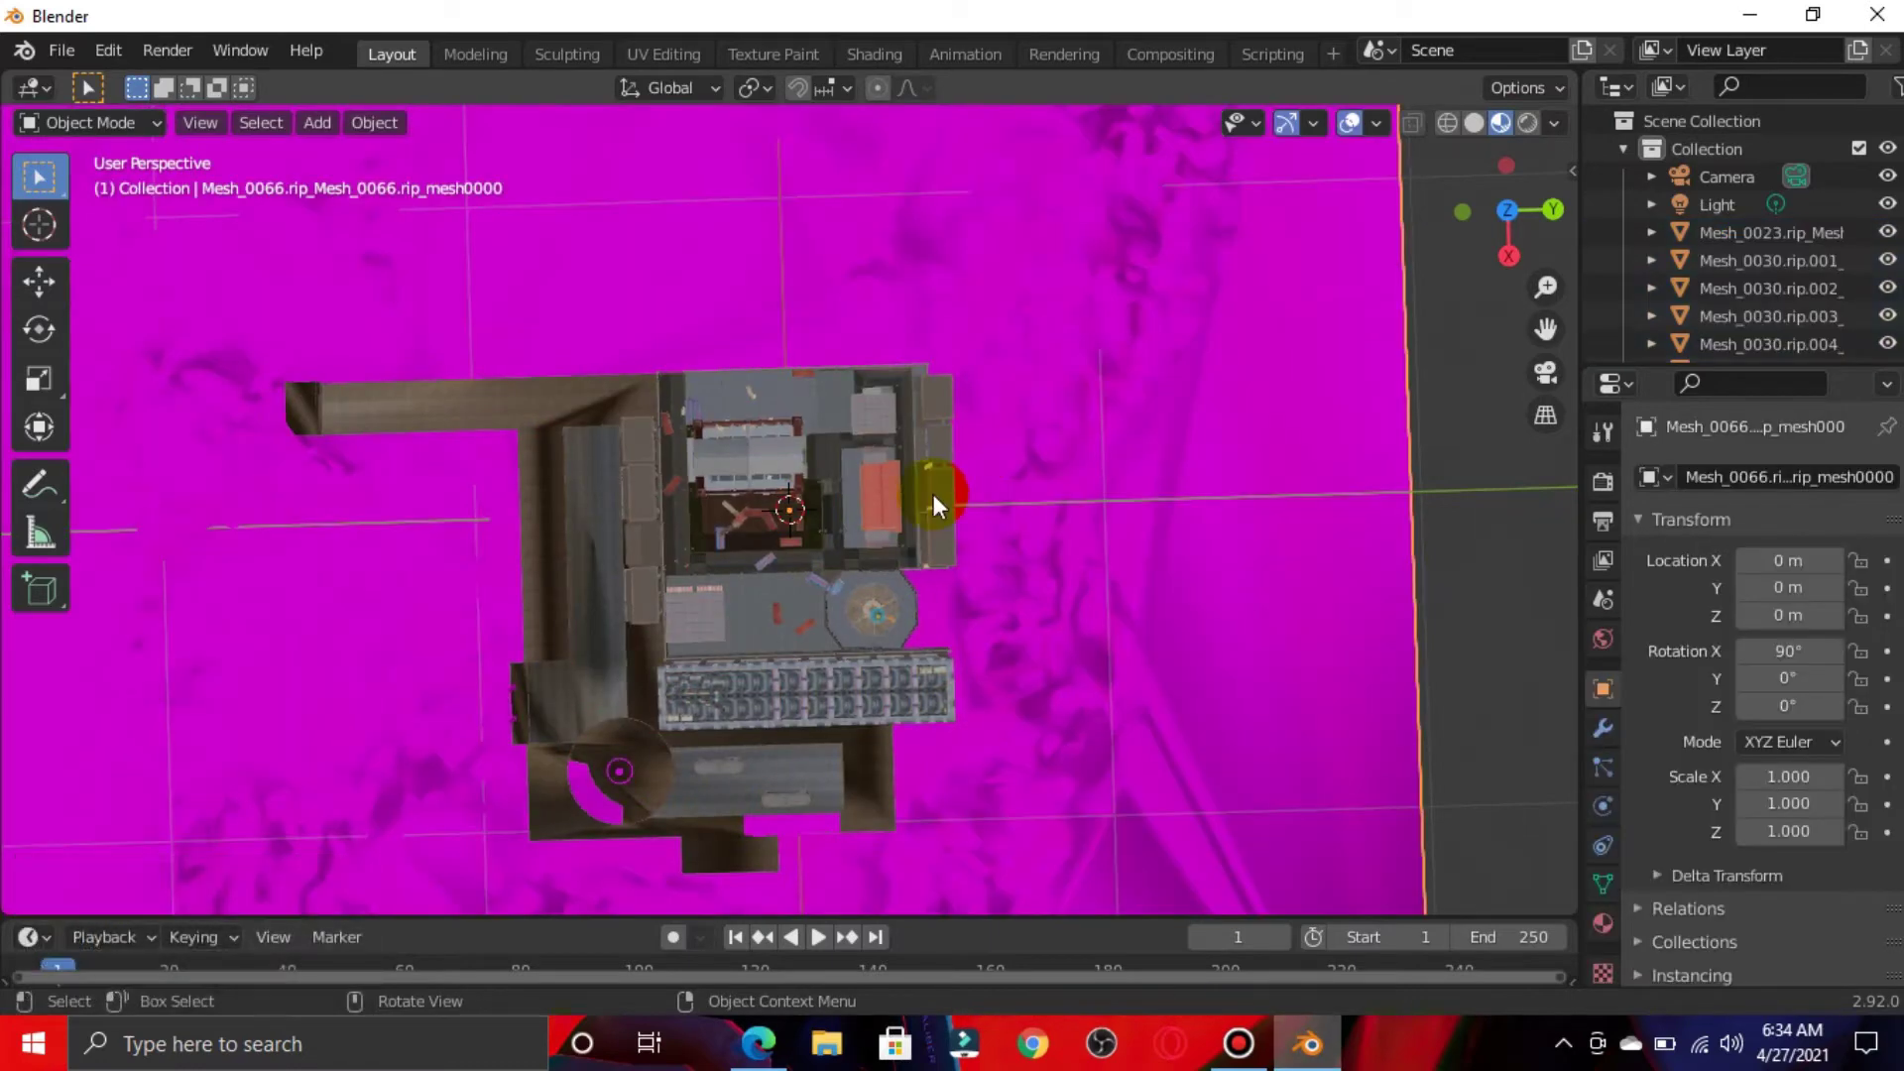
key(ctrl+Num_Lock)
click(820, 652)
key(ctrl+=)
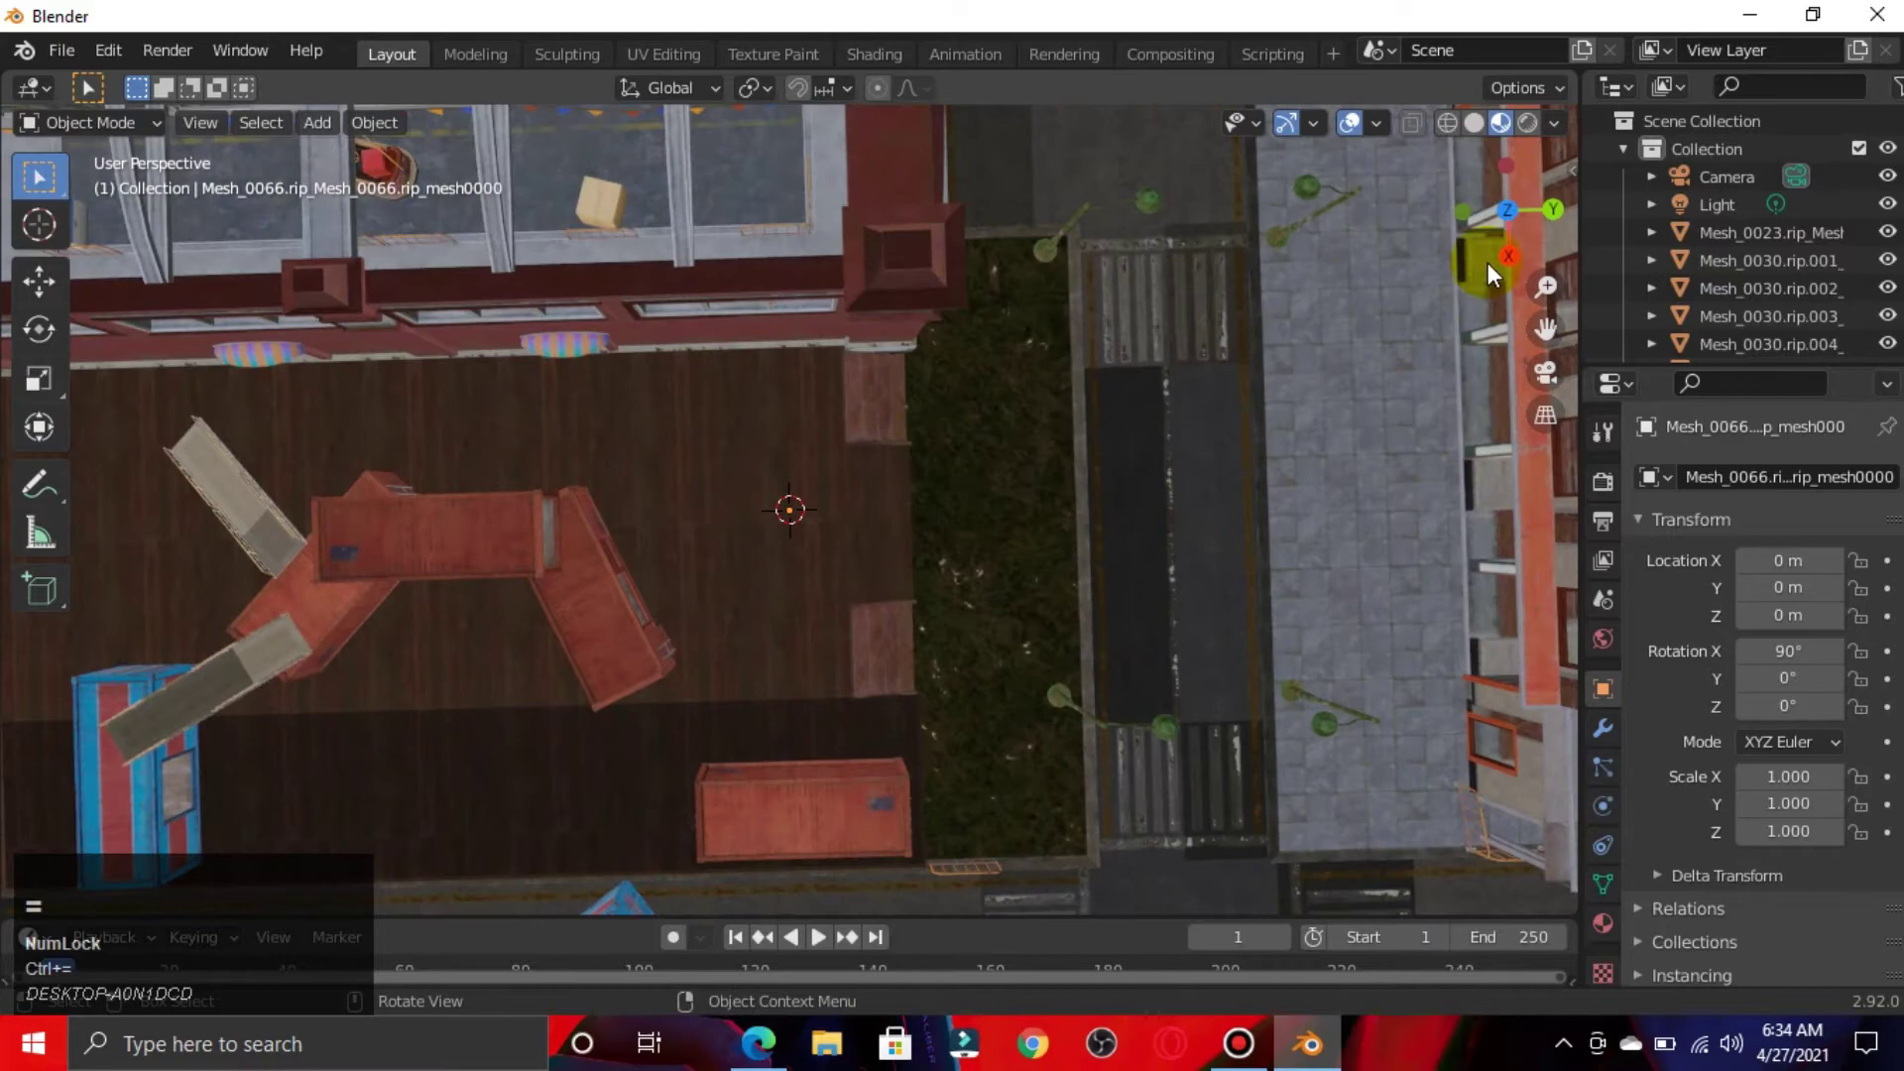
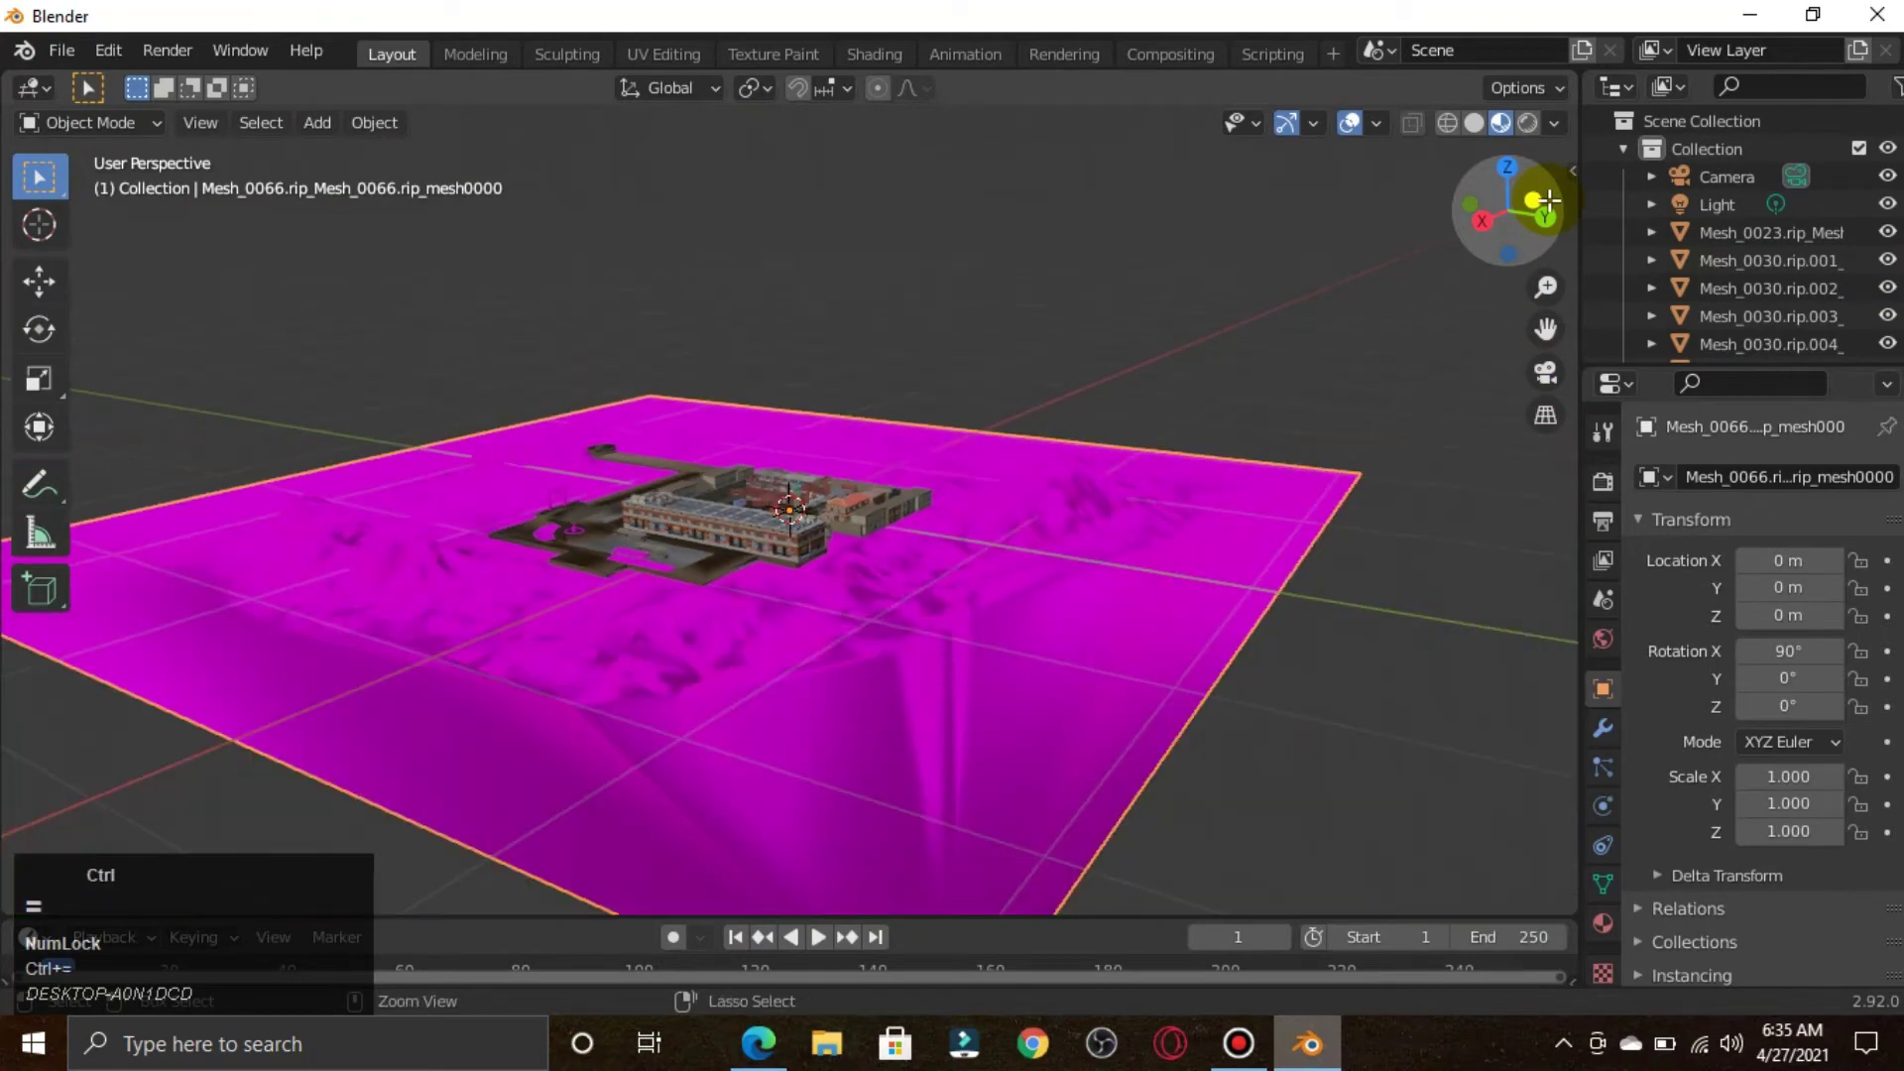
- Select the terrain and switch to the Shading workspace showing its mat0.169 nodes
key(ctrl+-)
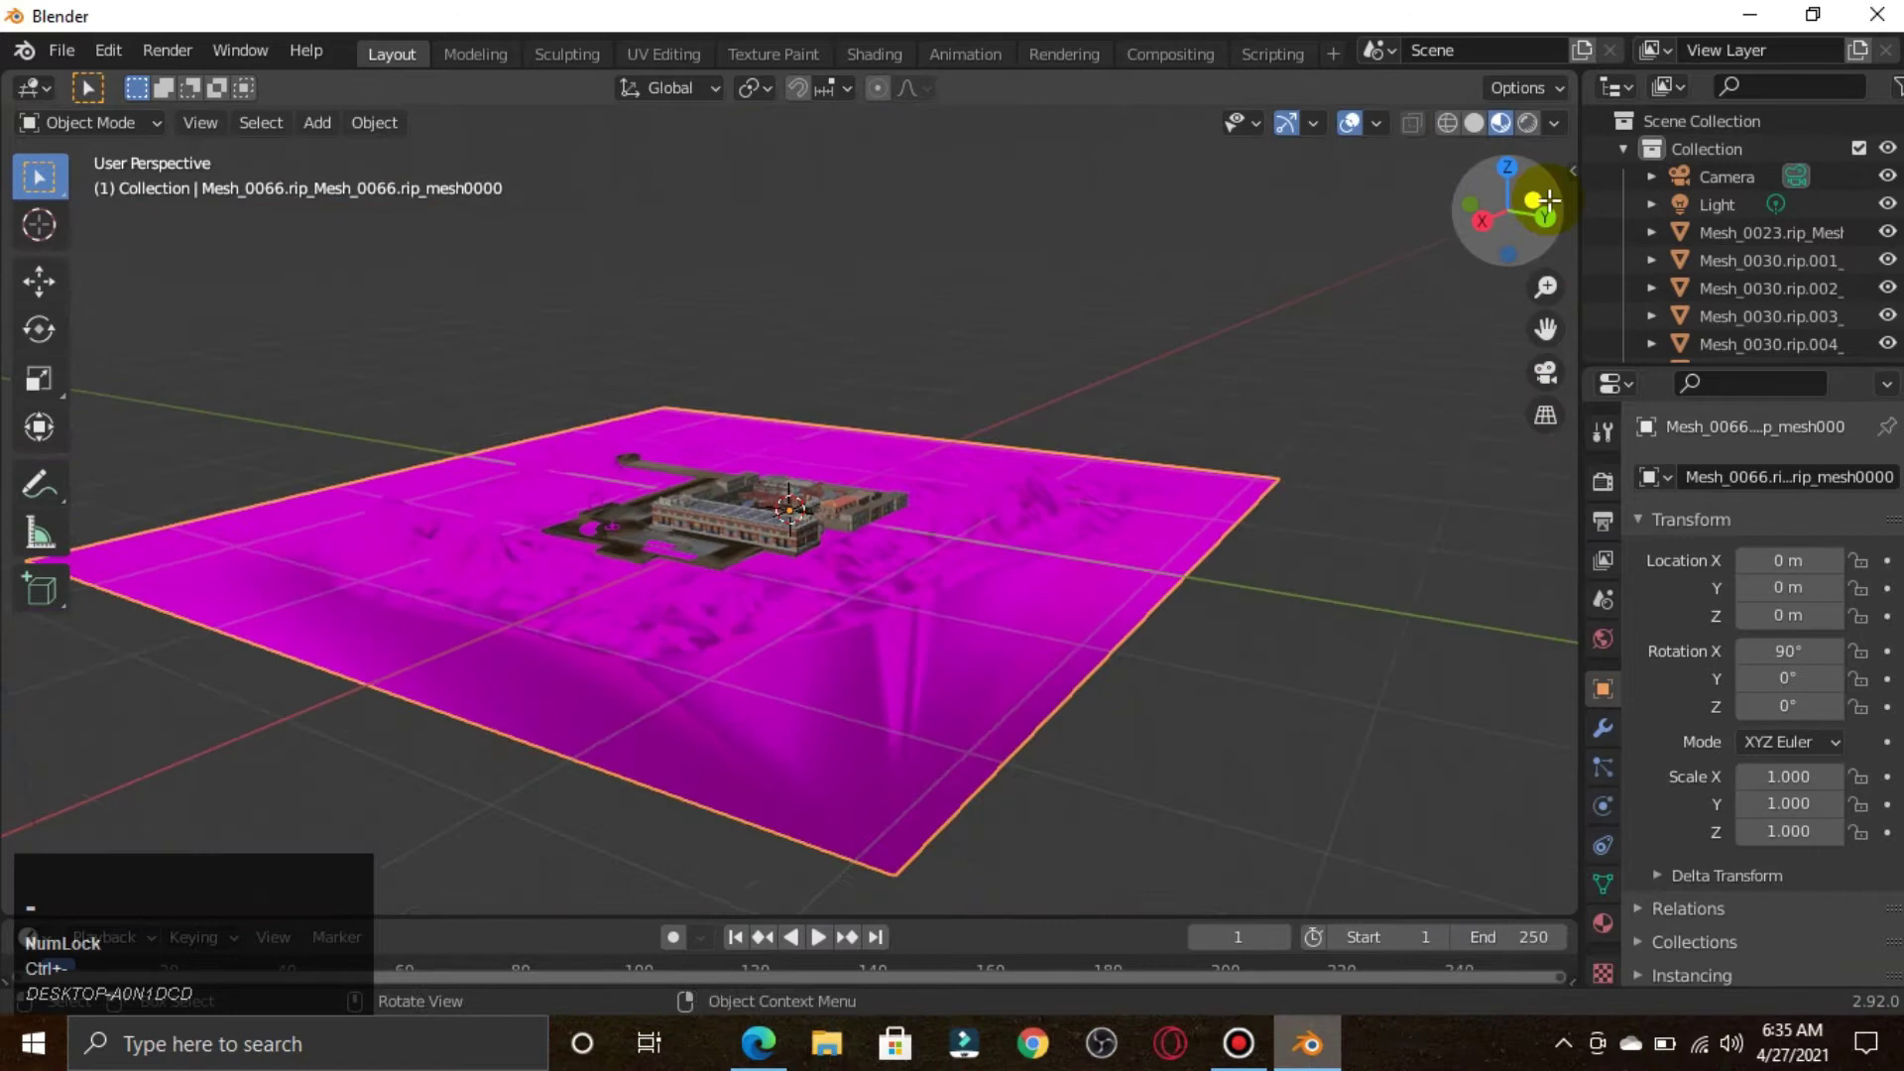
click(910, 660)
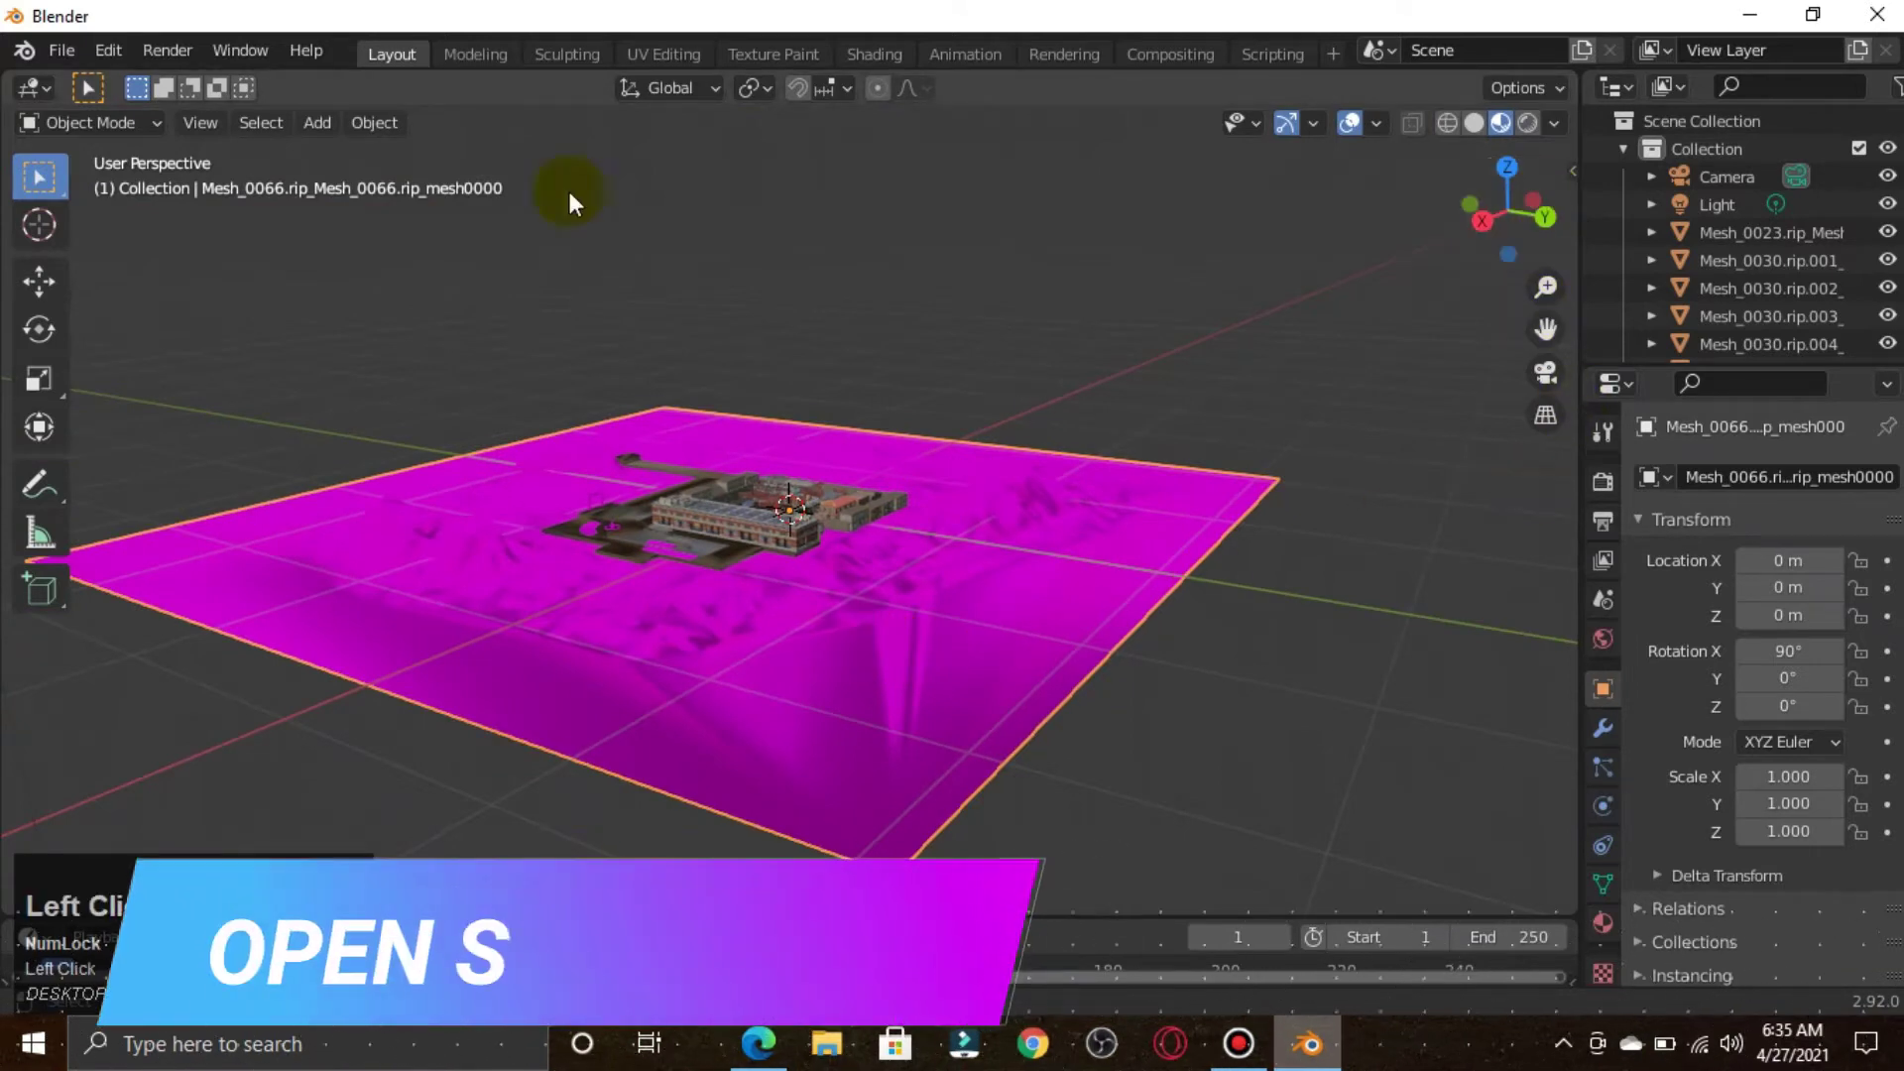
click(885, 61)
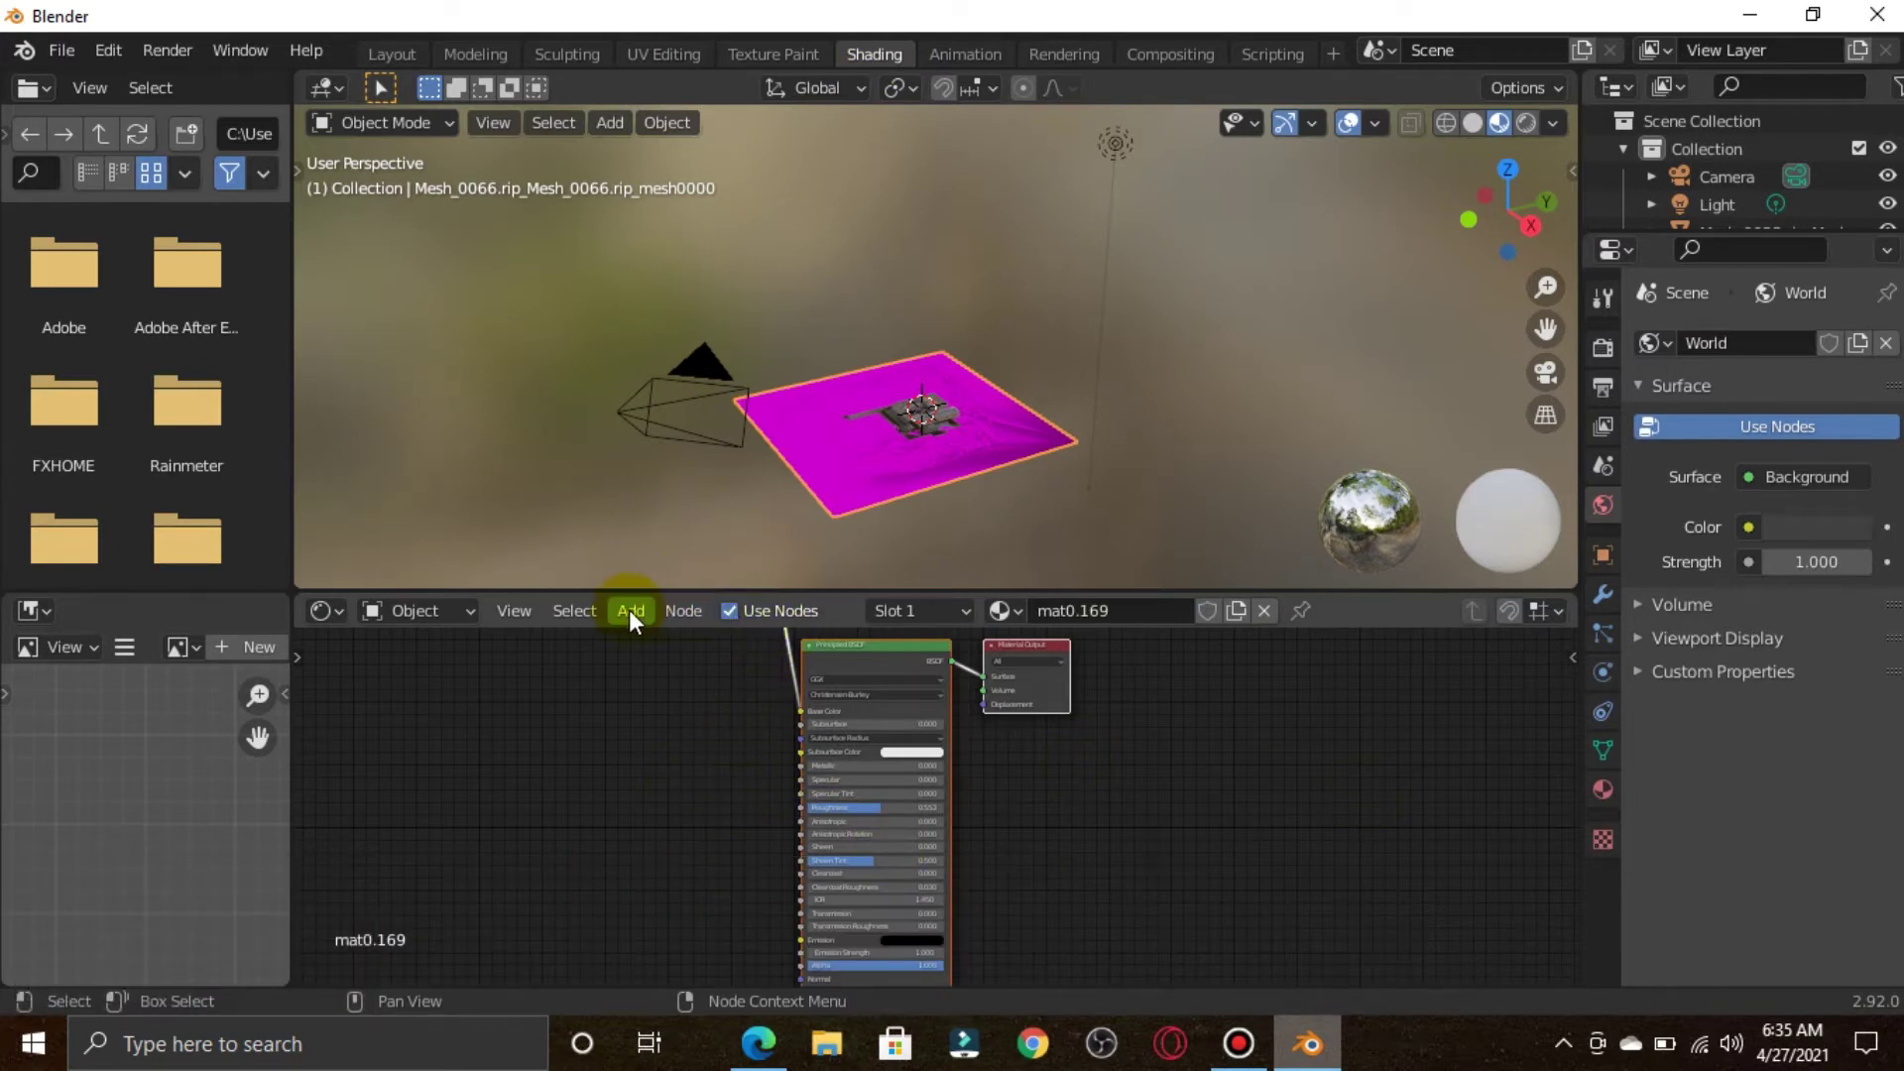
- Add an Image Texture node and place it left of the Principled BSDF
click(636, 621)
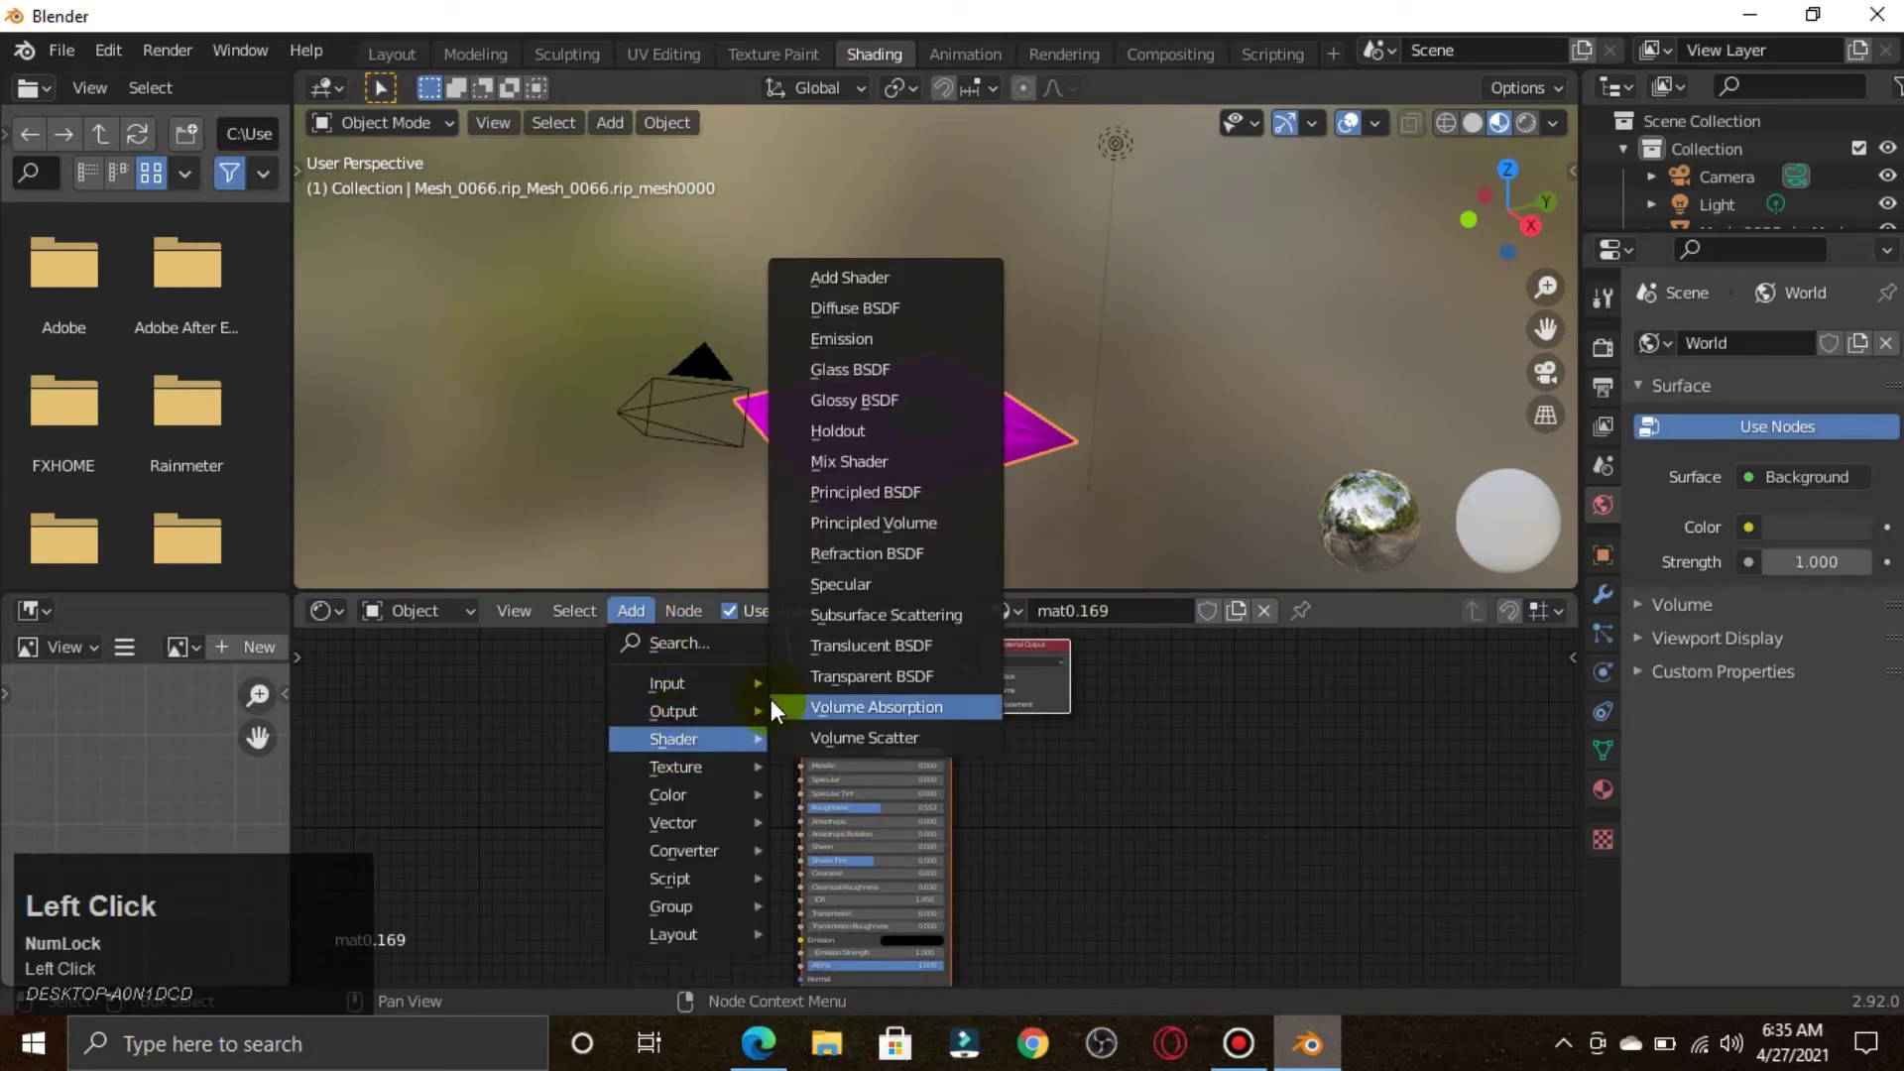
click(1228, 798)
key(Up)
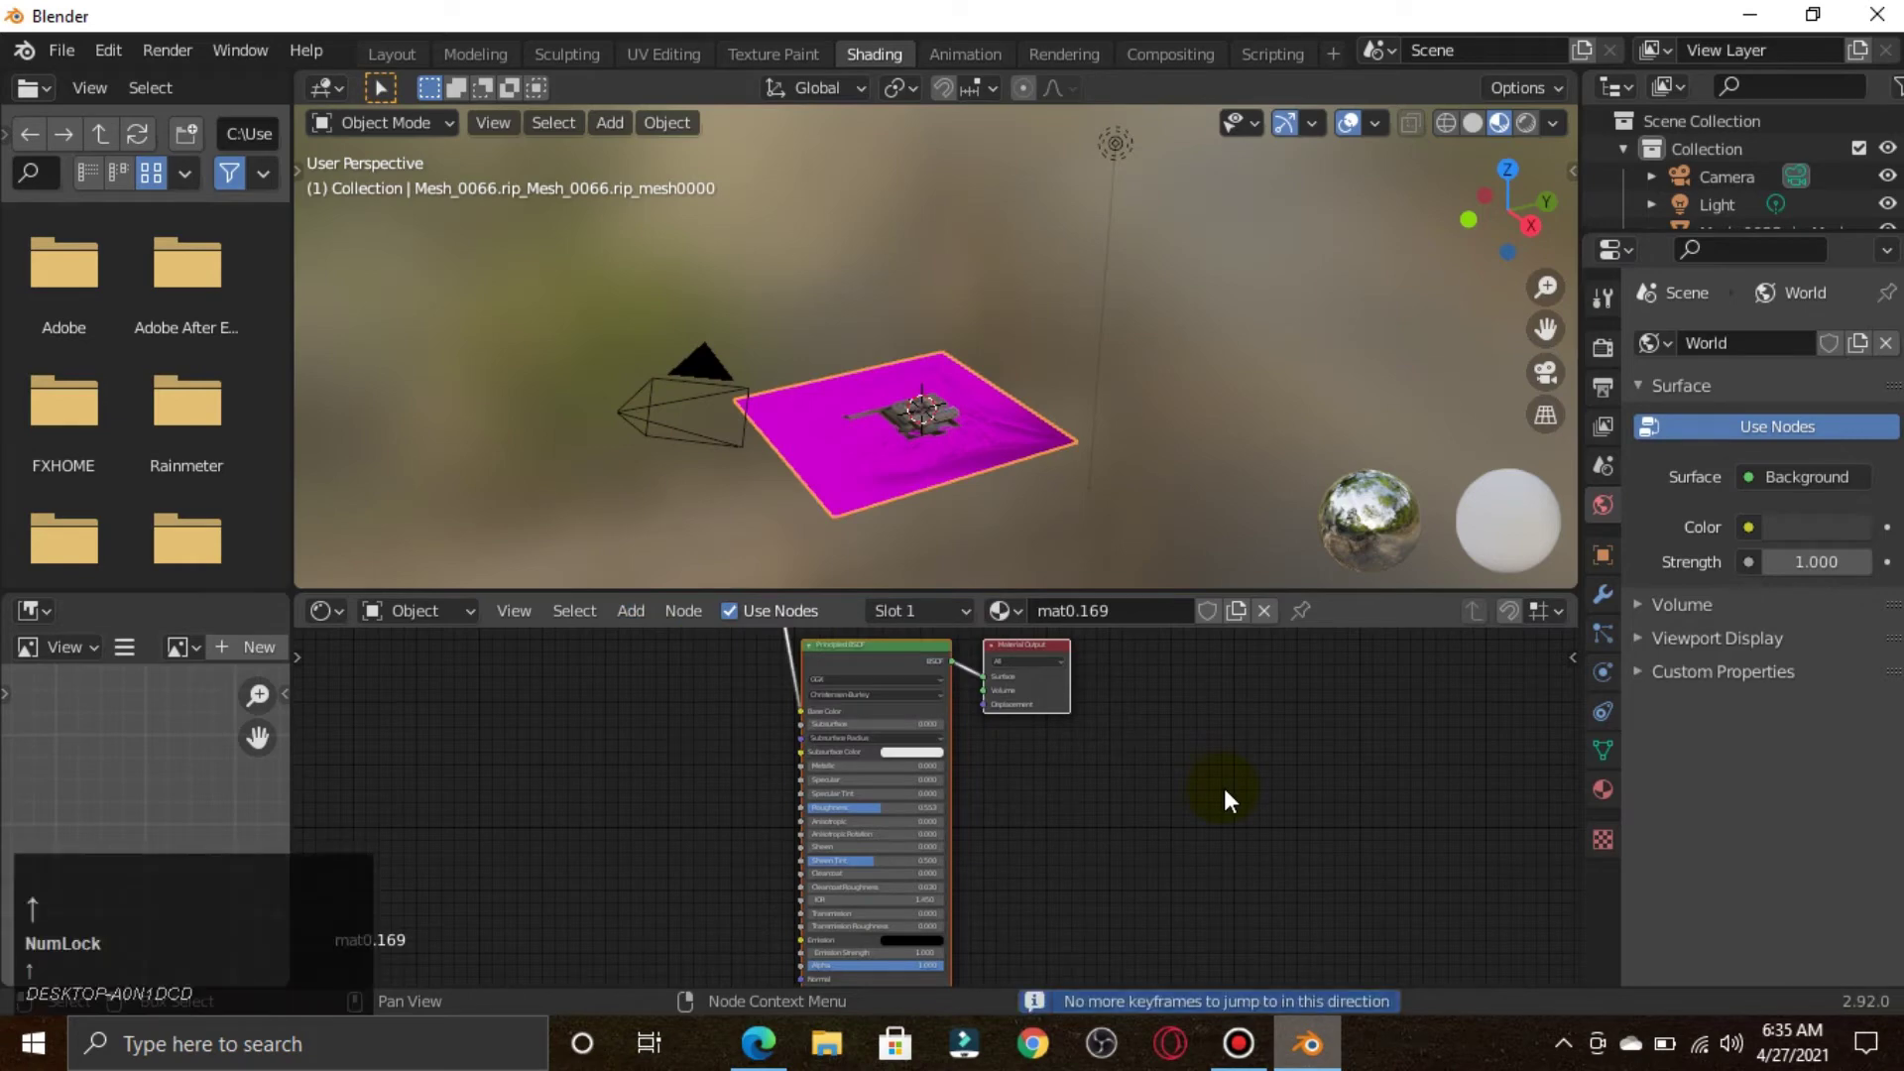
drag(881, 667, 682, 695)
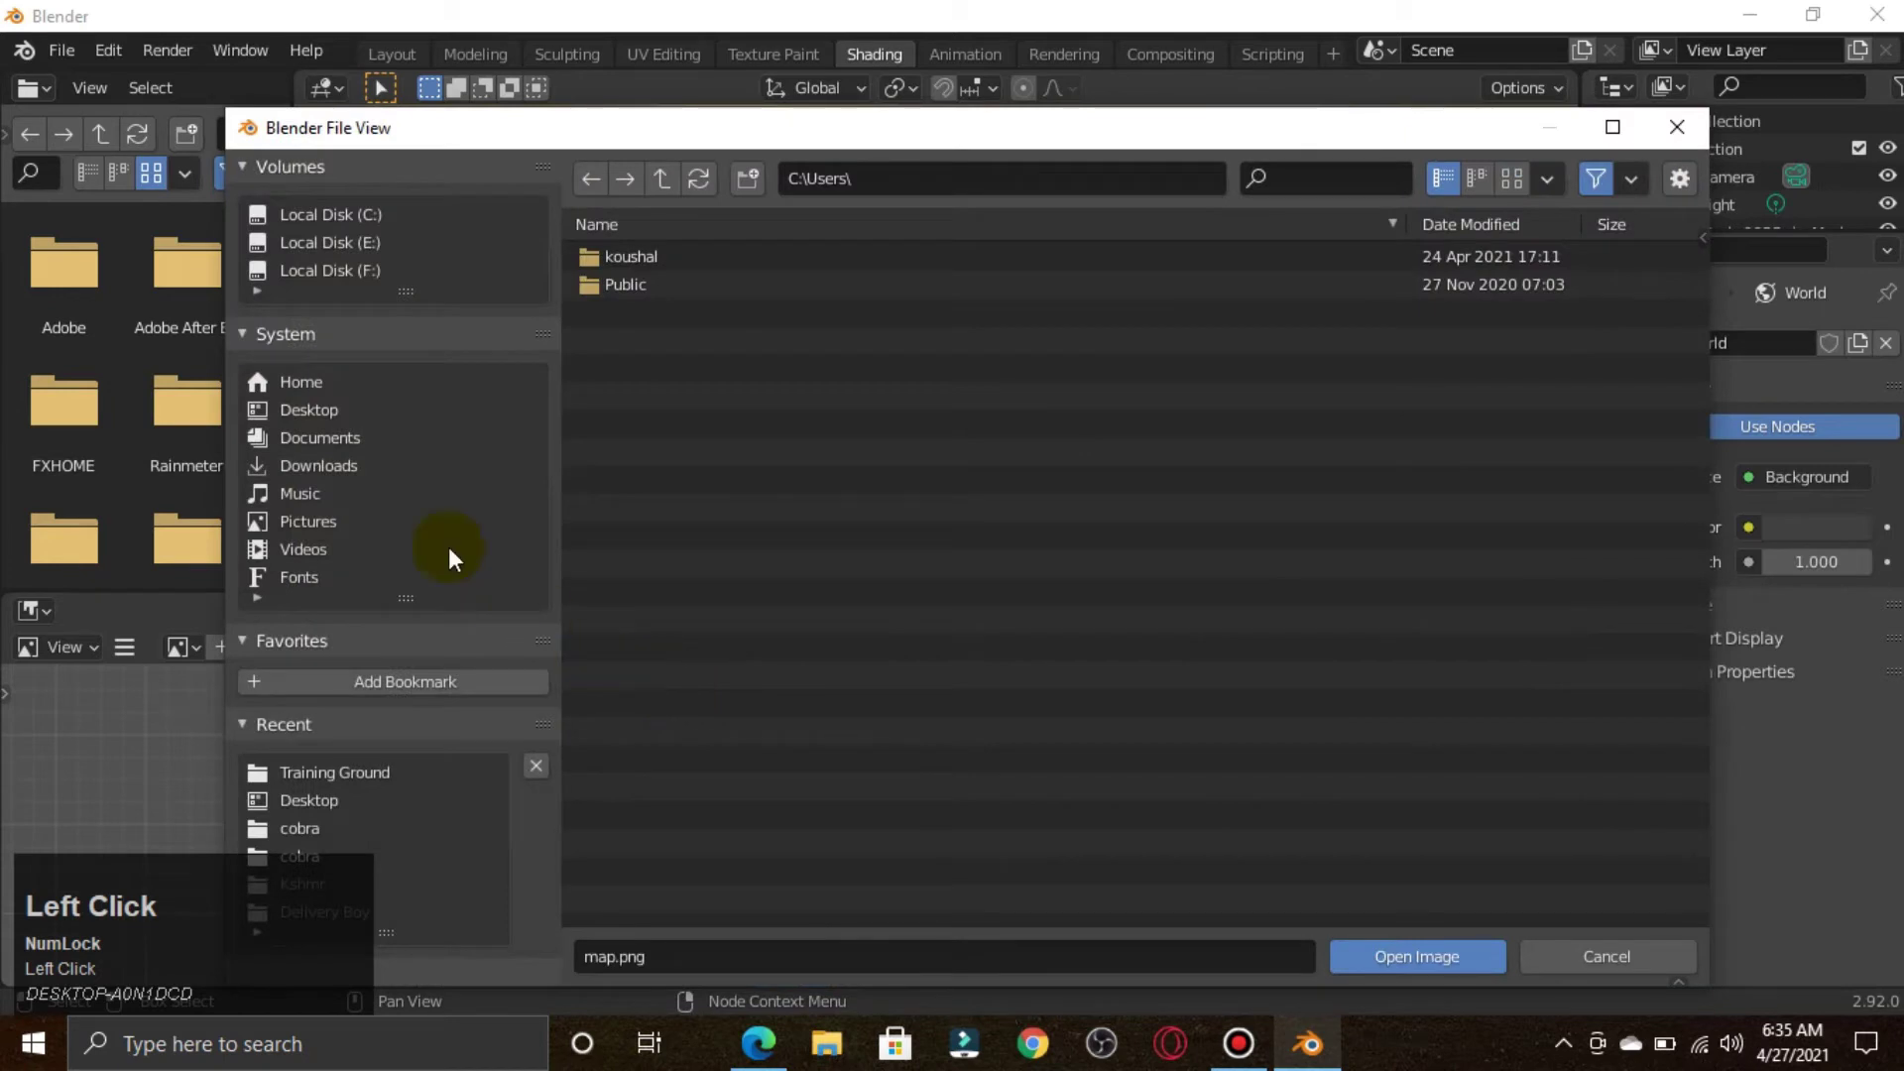
- Load the grass PNG from Training Ground/Used Pictures onto the terrain and return to Layout
click(324, 418)
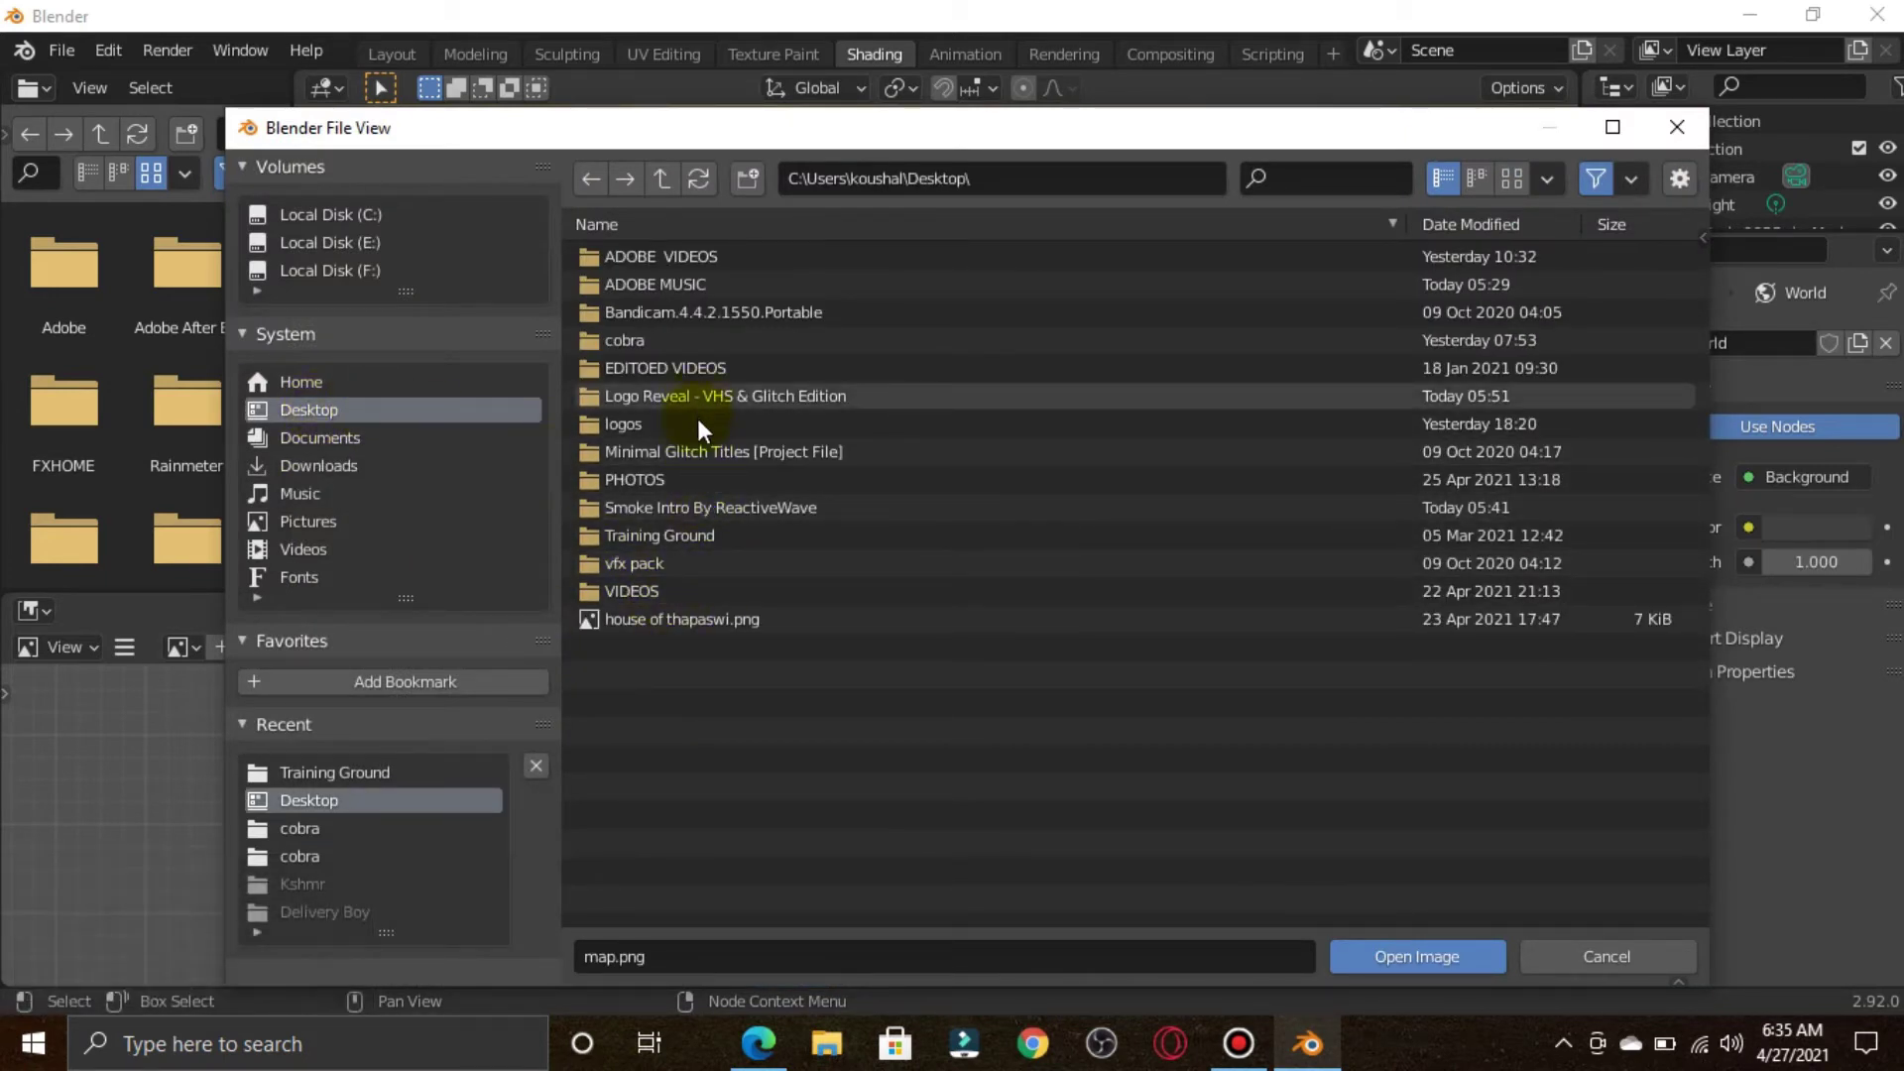
click(716, 541)
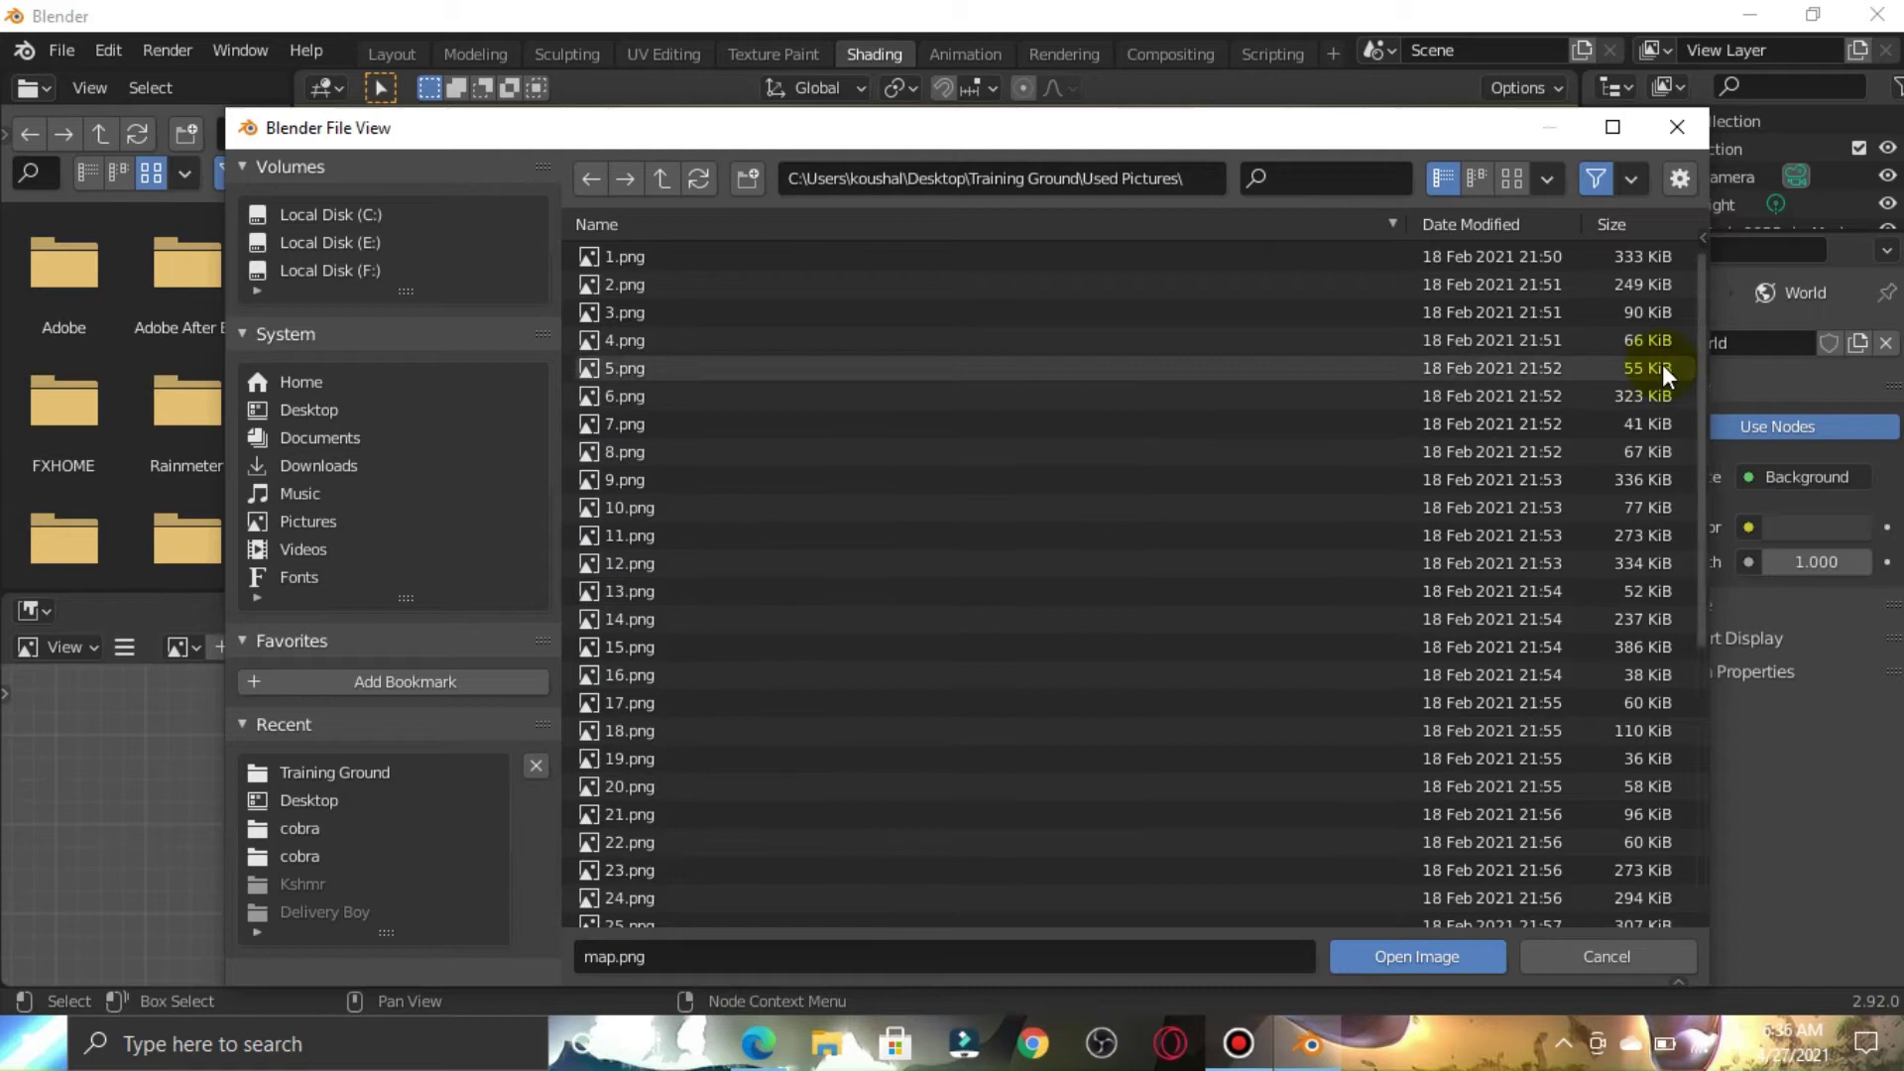
click(1704, 328)
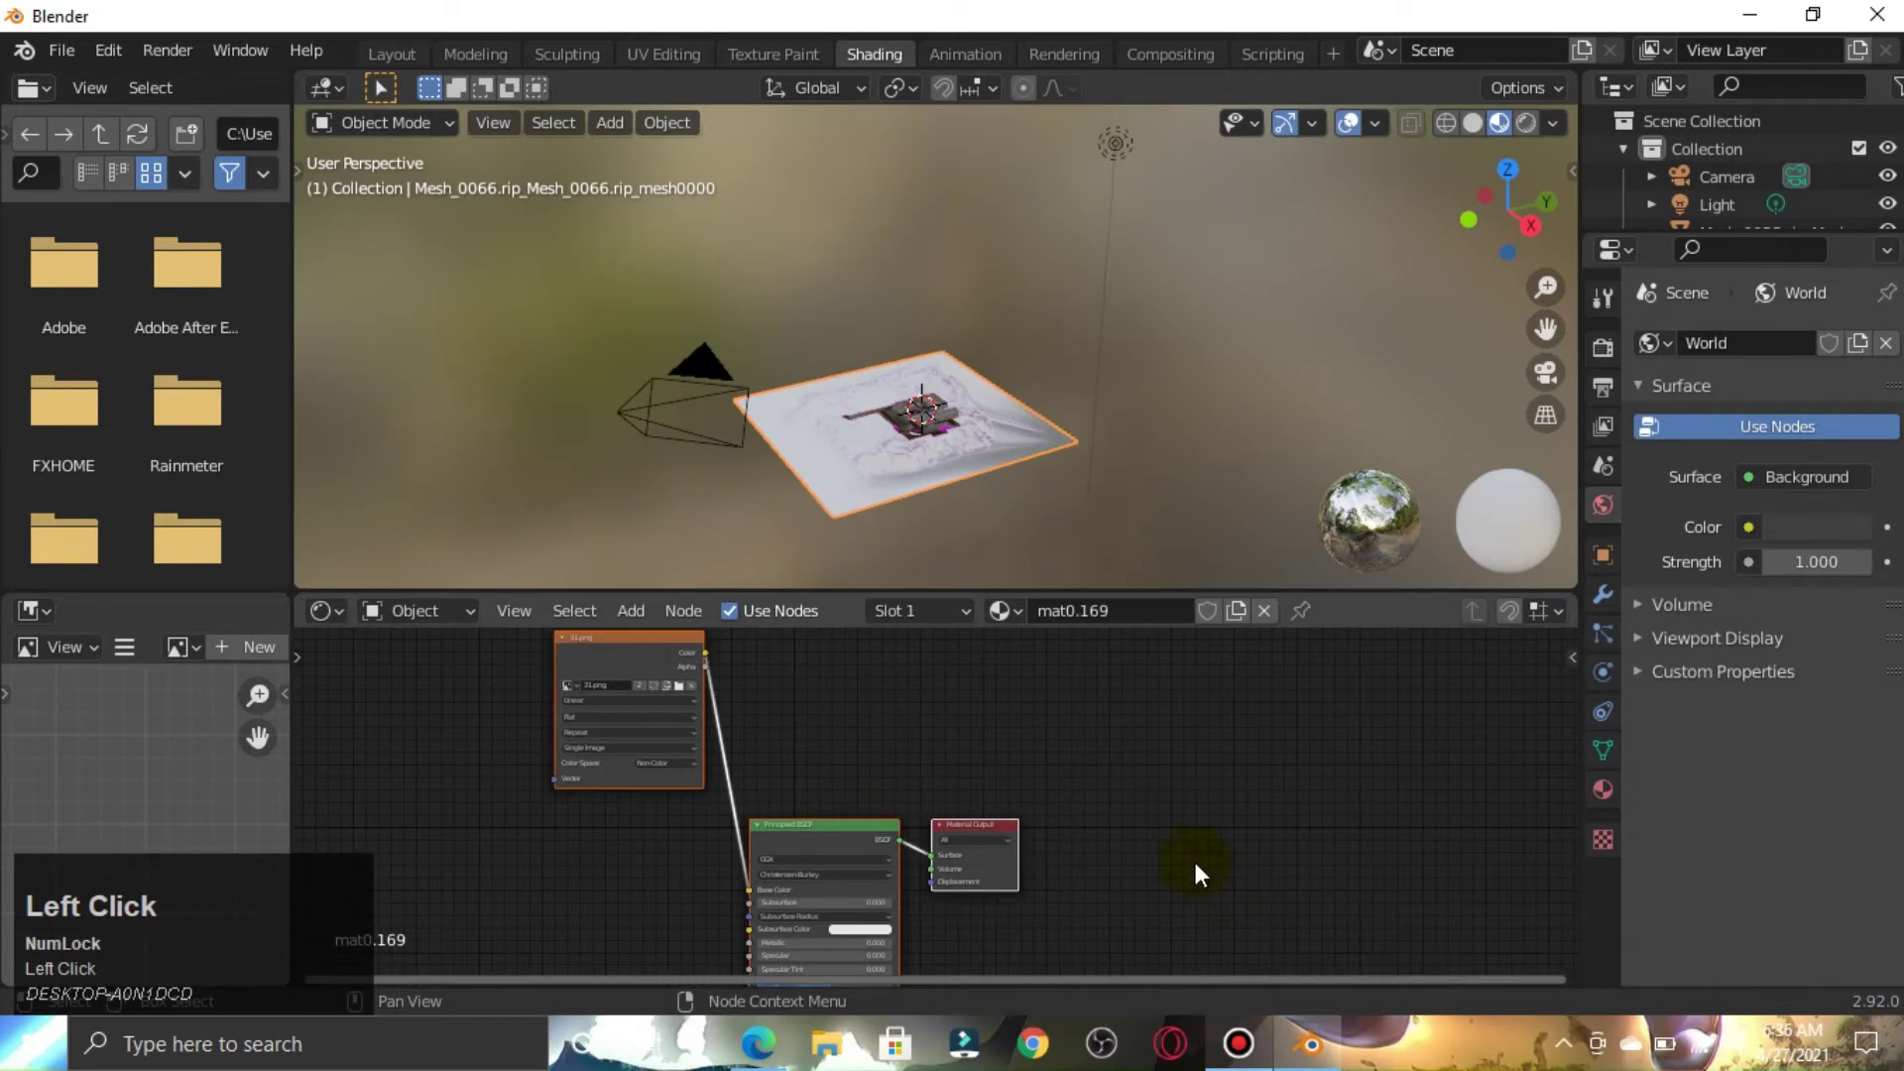
drag(656, 665, 404, 62)
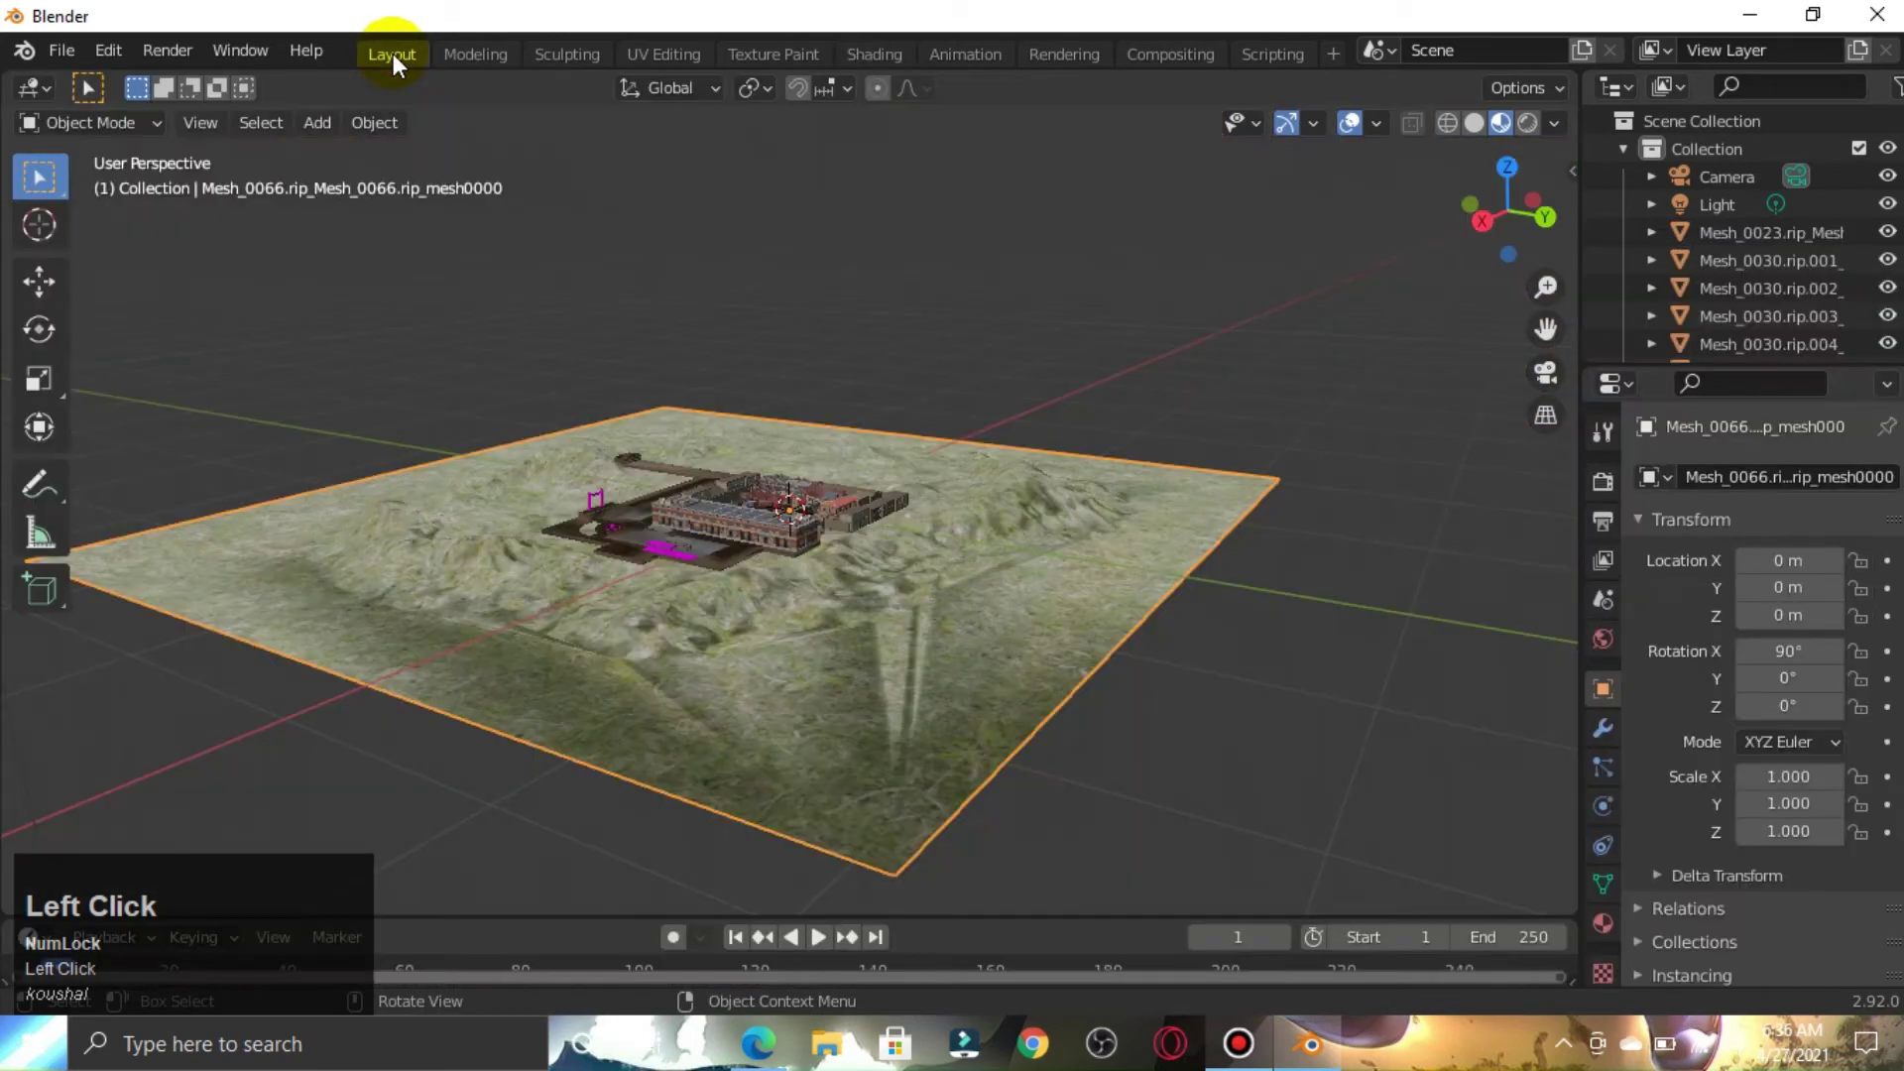
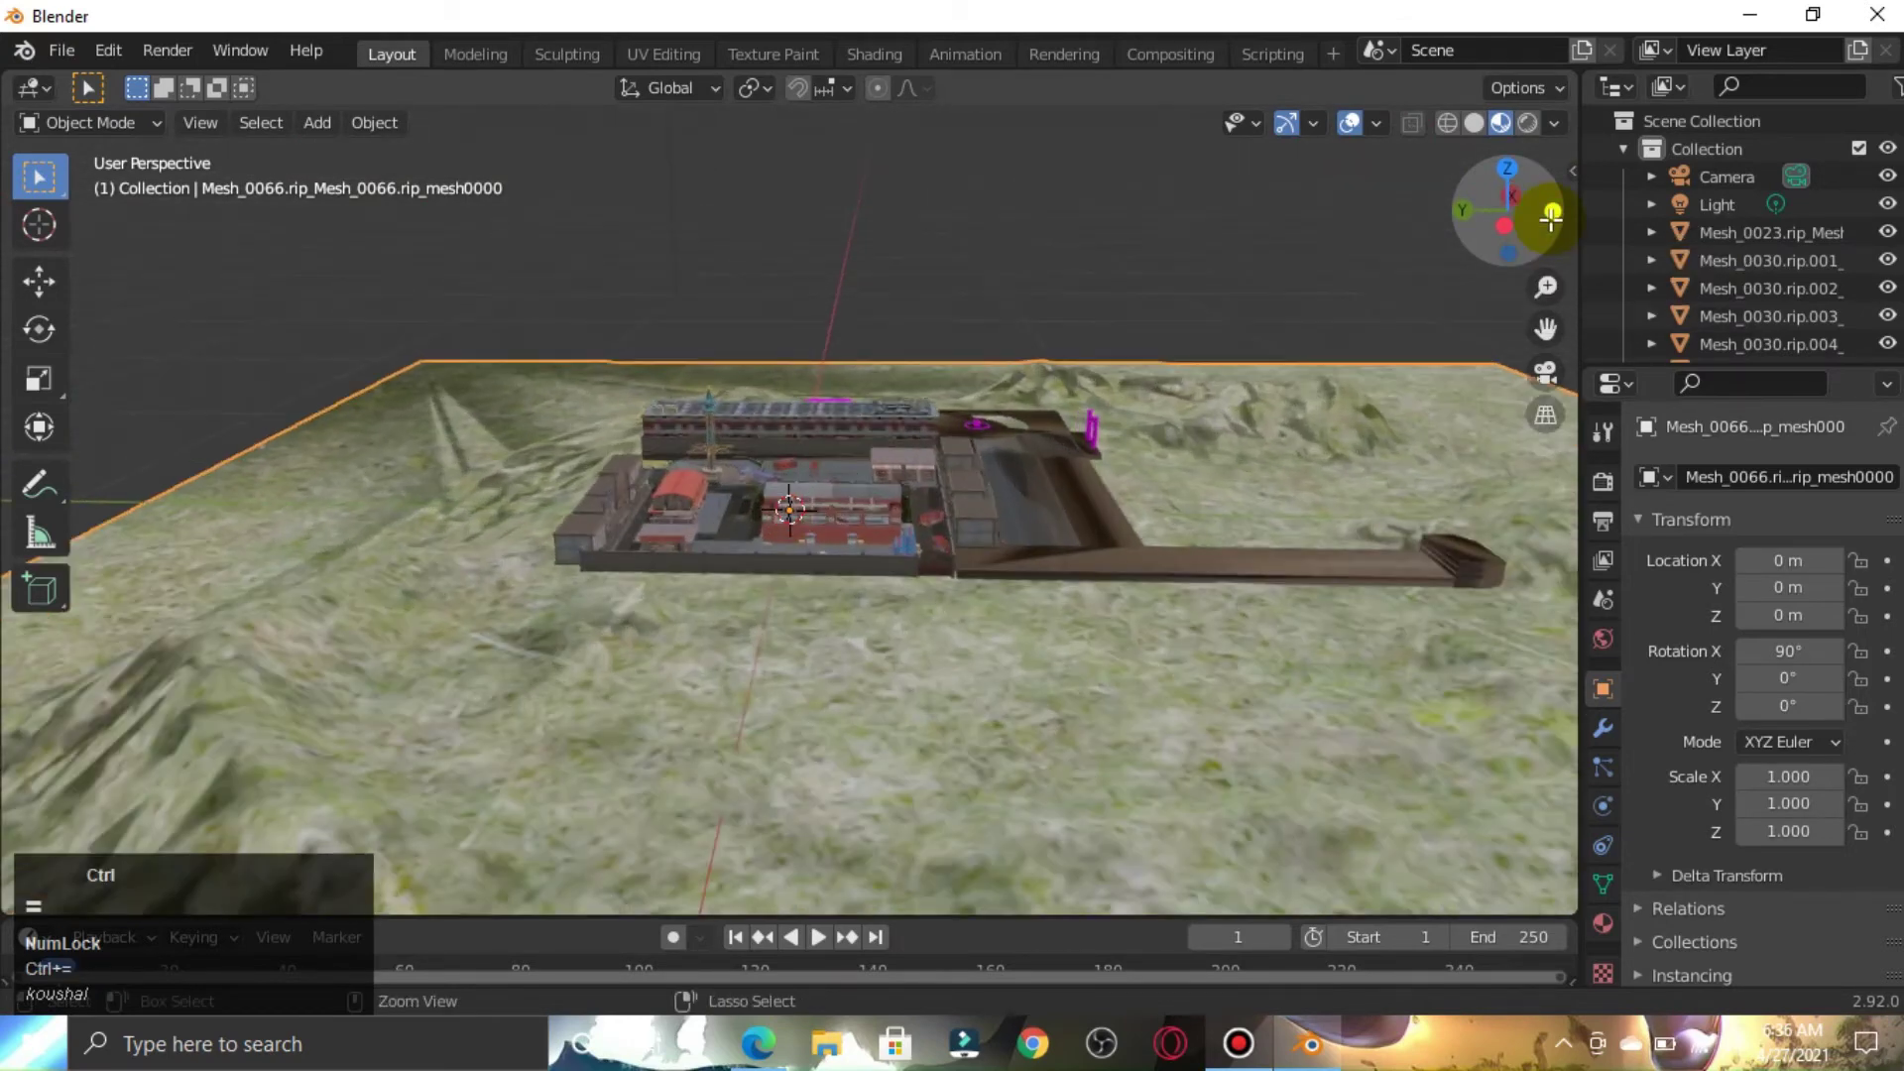
key(ctrl+=)
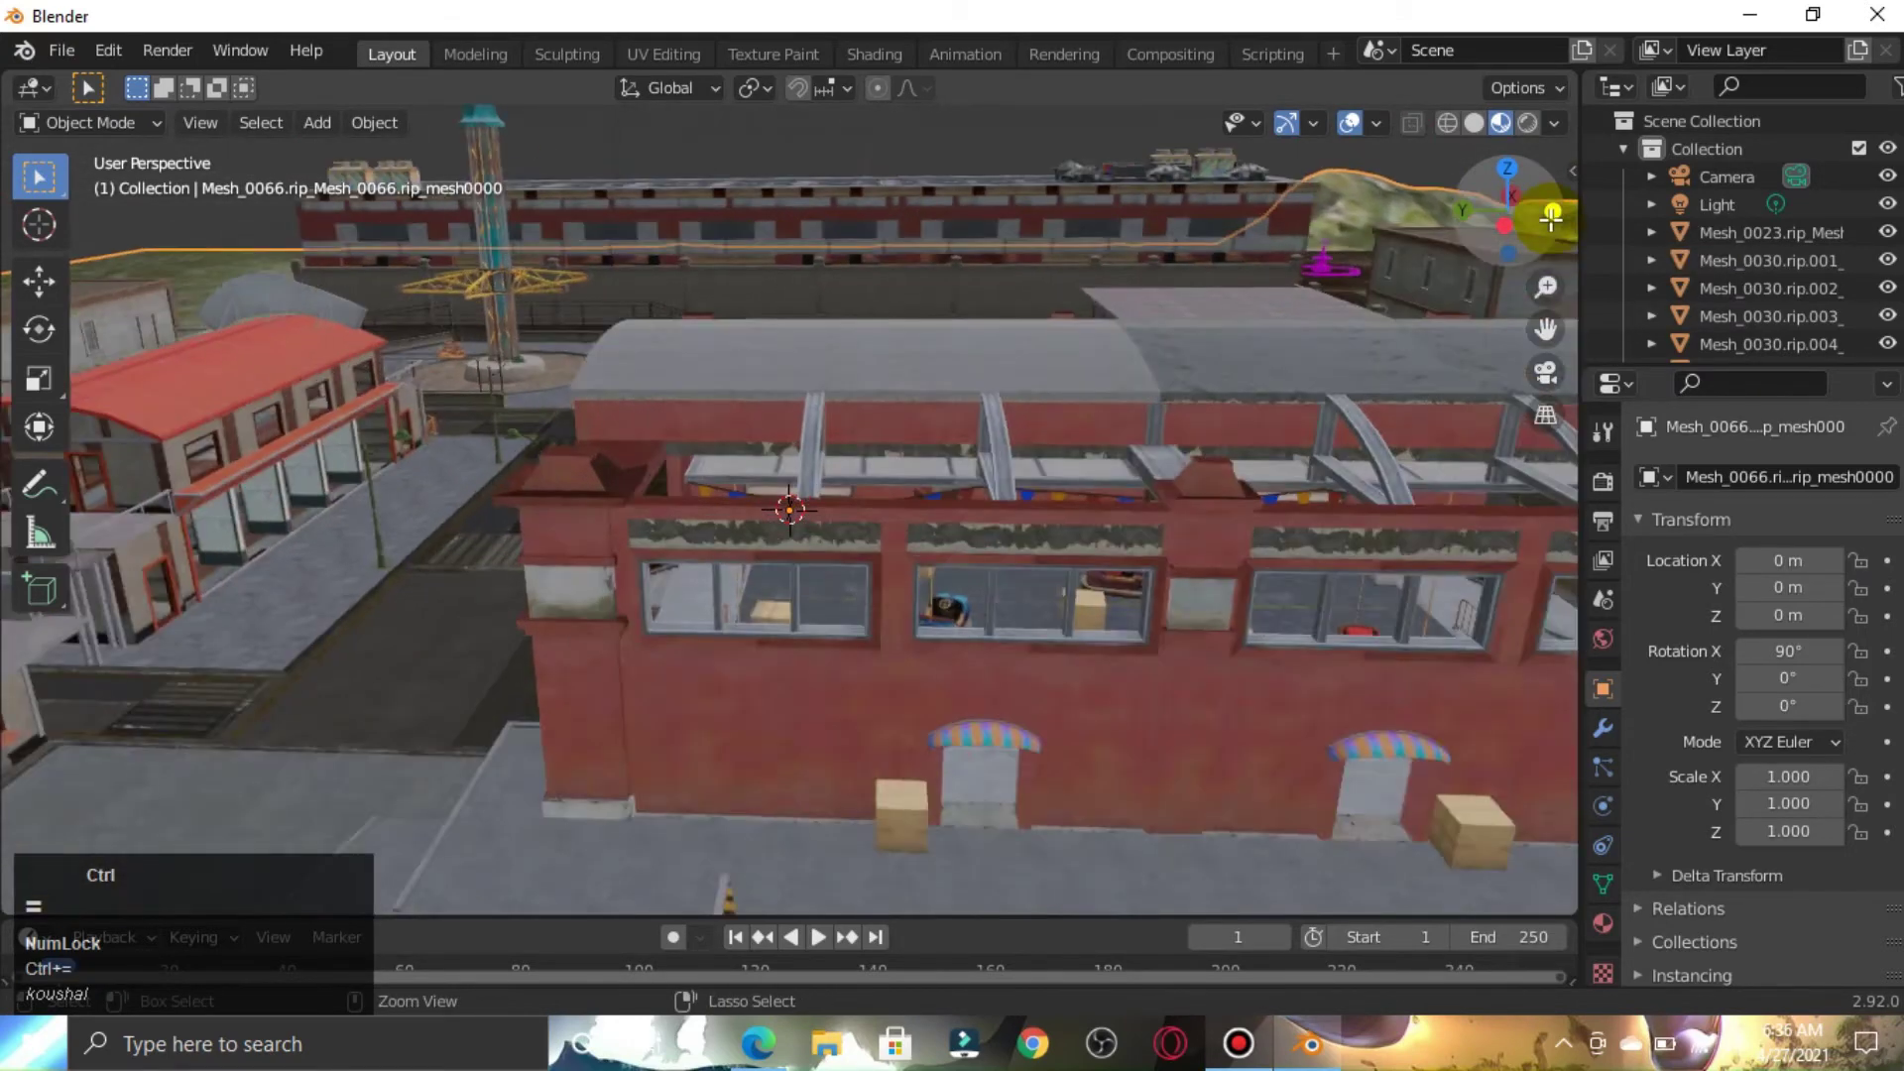